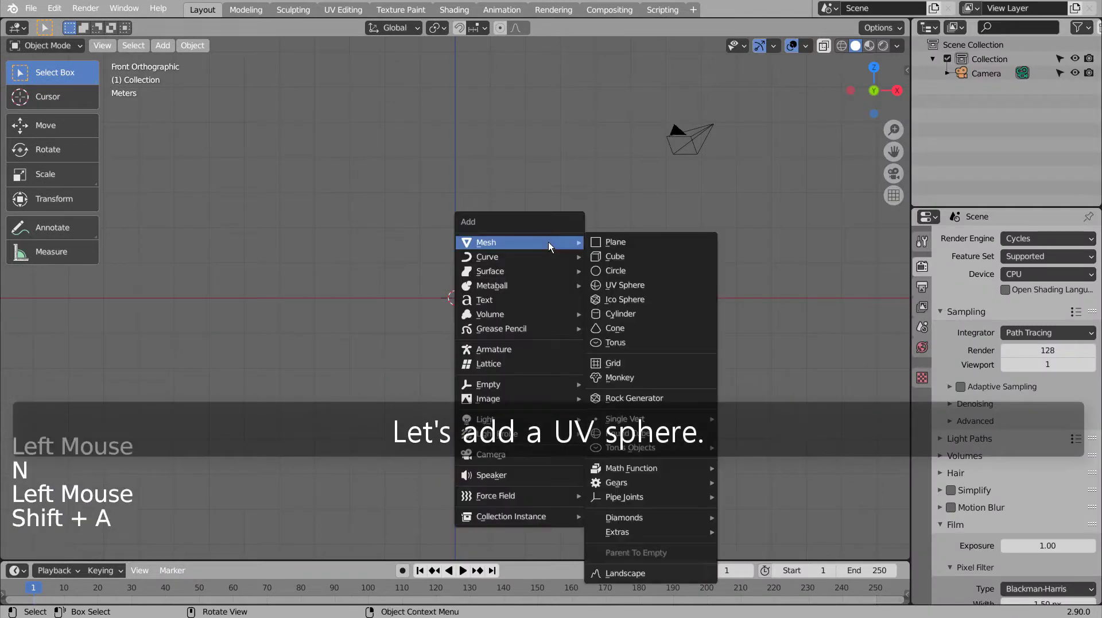
Step: Box-select the lower half of the UV sphere in see-through wireframe and delete those vertices
{"action": "key", "text": "Tab"}
{"action": "key", "text": "3"}
{"action": "scroll", "scroll_direction": "up", "scroll_amount": 3}
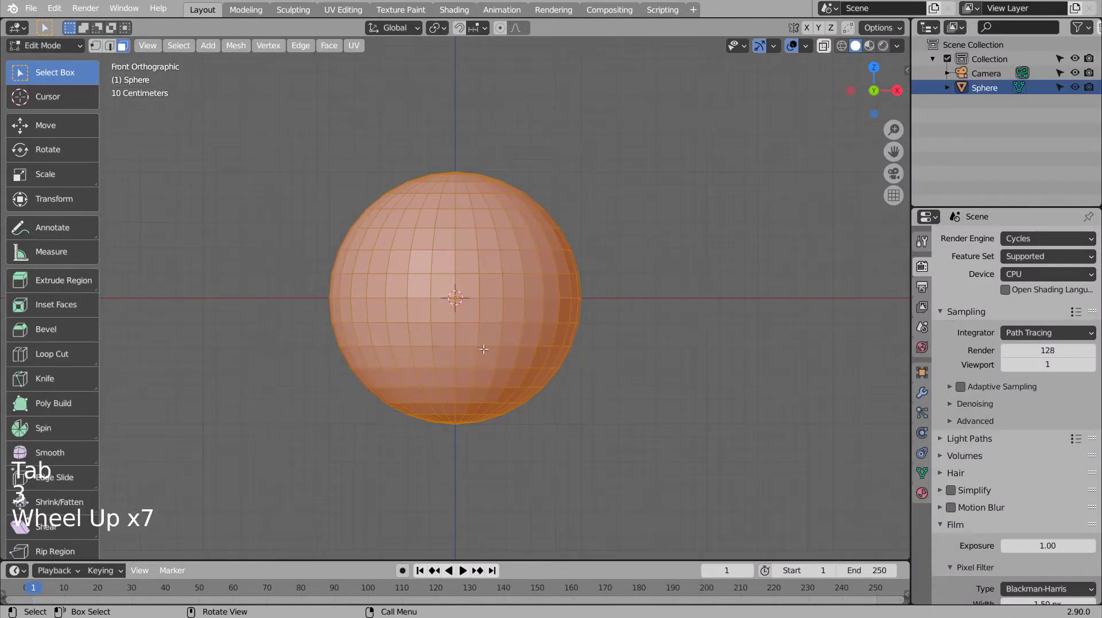
{"action": "key", "text": "shift+z"}
{"action": "left_click", "coordinate": [304, 301]}
{"action": "key", "text": "b"}
{"action": "key", "text": "x"}
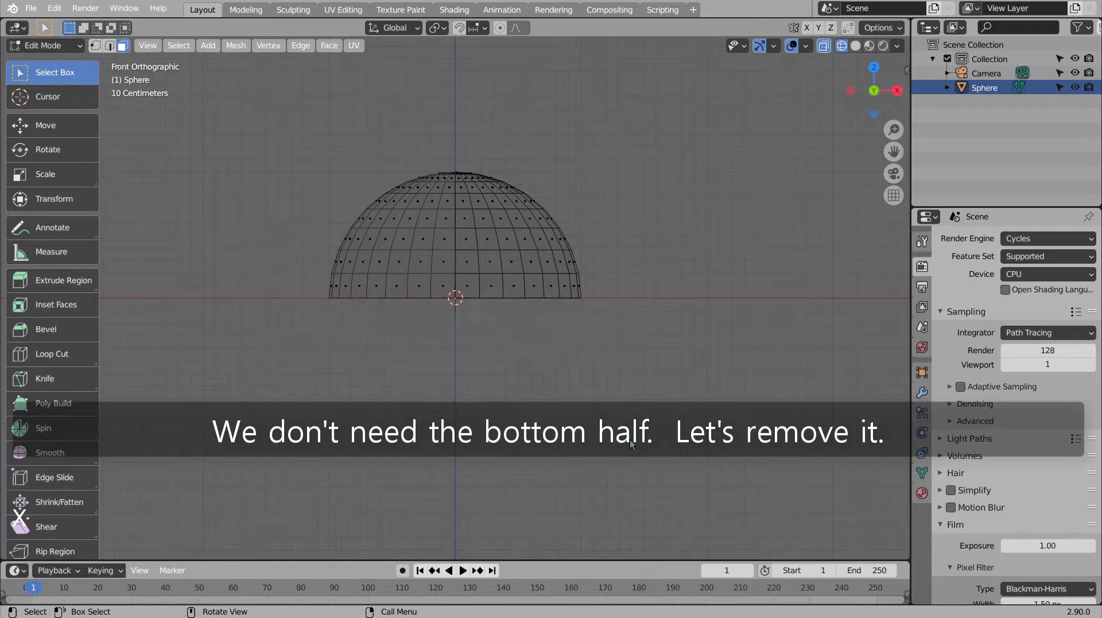
Step: Leave Edit Mode and orbit to inspect the resulting half-sphere dome from the front
{"action": "key", "text": "Tab"}
{"action": "middle_click", "coordinate": [688, 344]}
{"action": "middle_click", "coordinate": [557, 406]}
{"action": "middle_click", "coordinate": [551, 410]}
{"action": "middle_click", "coordinate": [651, 389]}
{"action": "key", "text": "KP_2"}
{"action": "key", "text": "KP_1"}
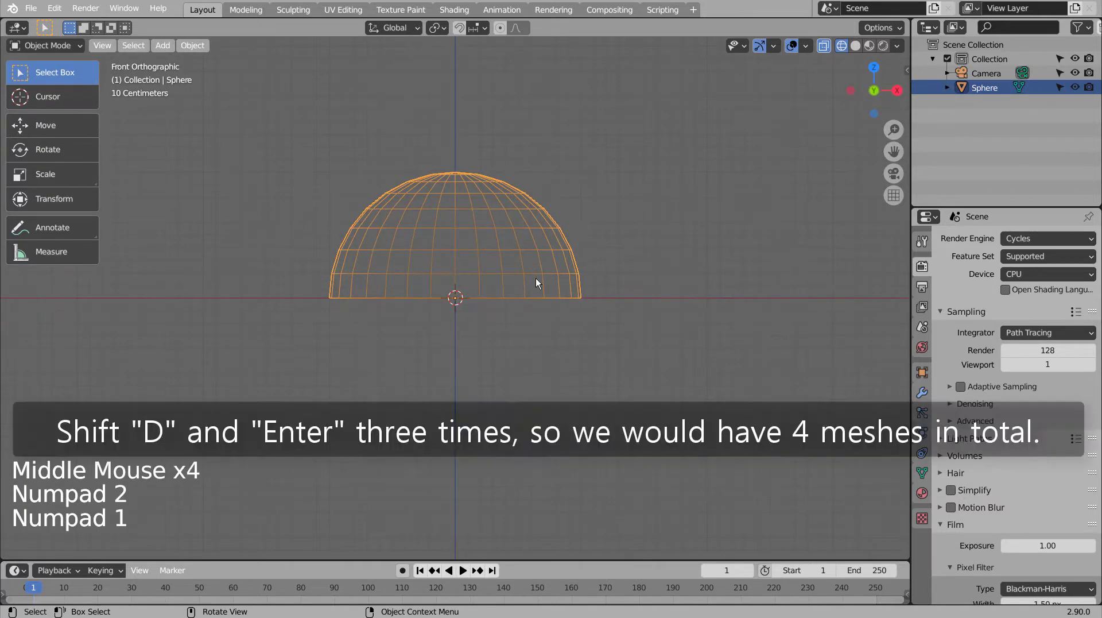
Step: Duplicate the dome three times and rename the copies proportional editing, warp, cast and shape keys
{"action": "key", "text": "shift+d"}
{"action": "key", "text": "shift+d"}
{"action": "key", "text": "shift+d"}
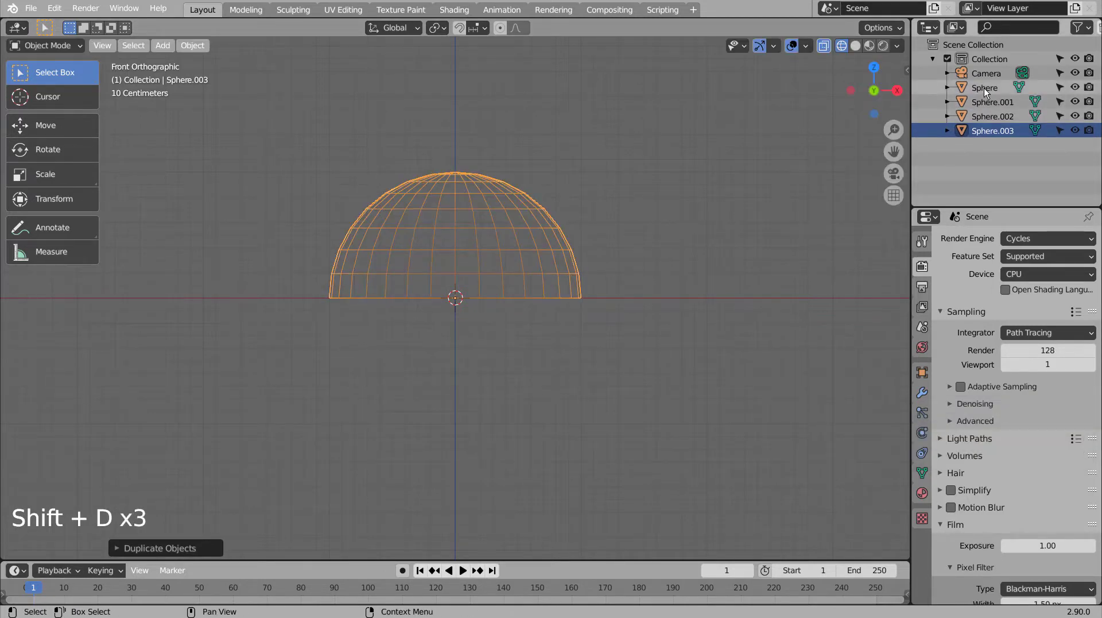
{"action": "double_click", "coordinate": [987, 89]}
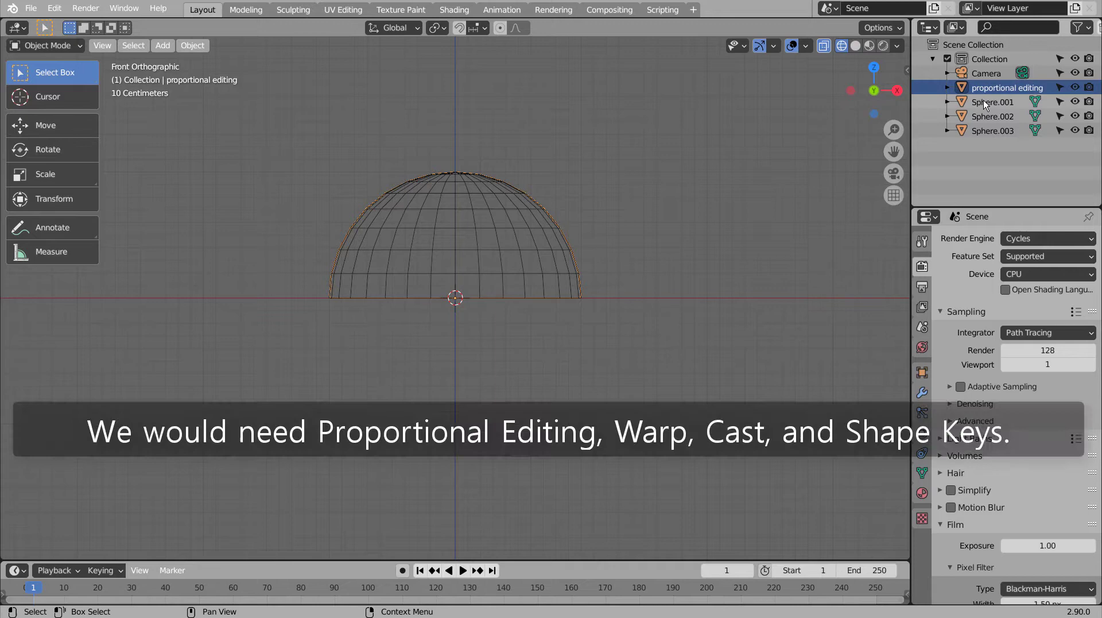
{"action": "double_click", "coordinate": [987, 102]}
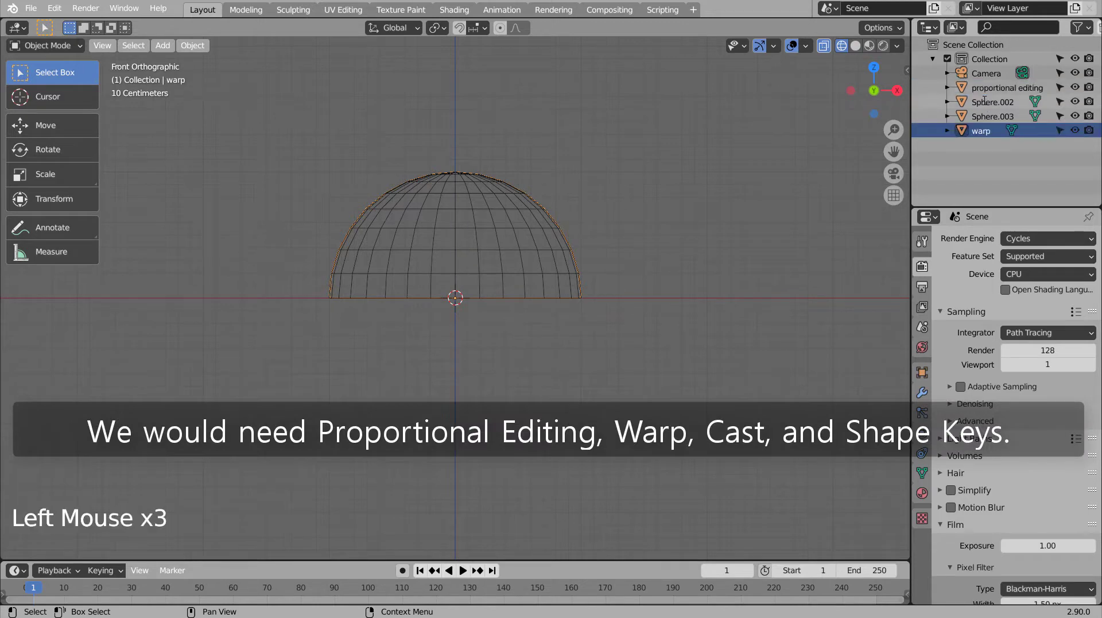
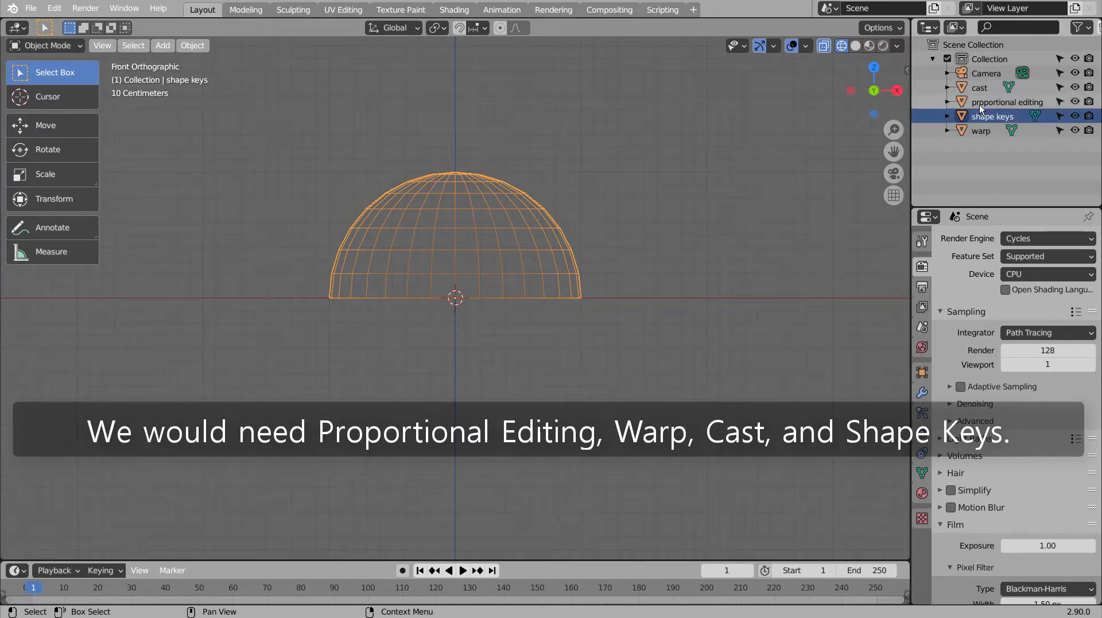
Step: Hide the cast, shape keys and warp domes, leaving only proportional editing visible
{"action": "left_click", "coordinate": [1074, 88]}
{"action": "left_click", "coordinate": [1078, 113]}
{"action": "left_click", "coordinate": [1078, 129]}
{"action": "left_click", "coordinate": [1034, 104]}
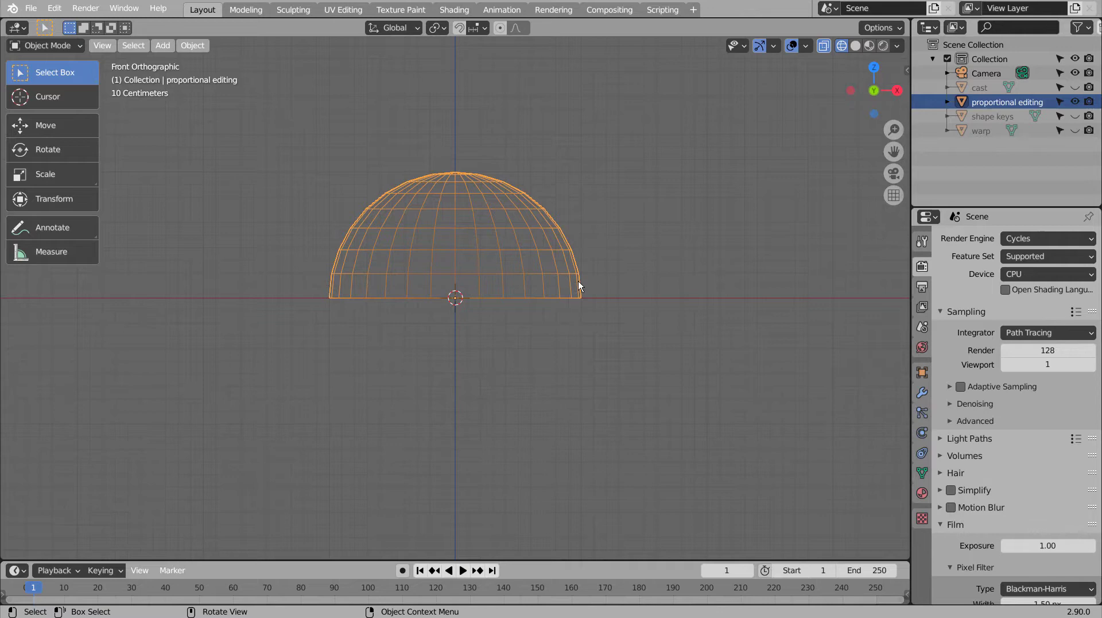
Step: Scale the proportional editing dome to zero height and move the flat disc onto the ground plane
{"action": "key", "text": "s"}
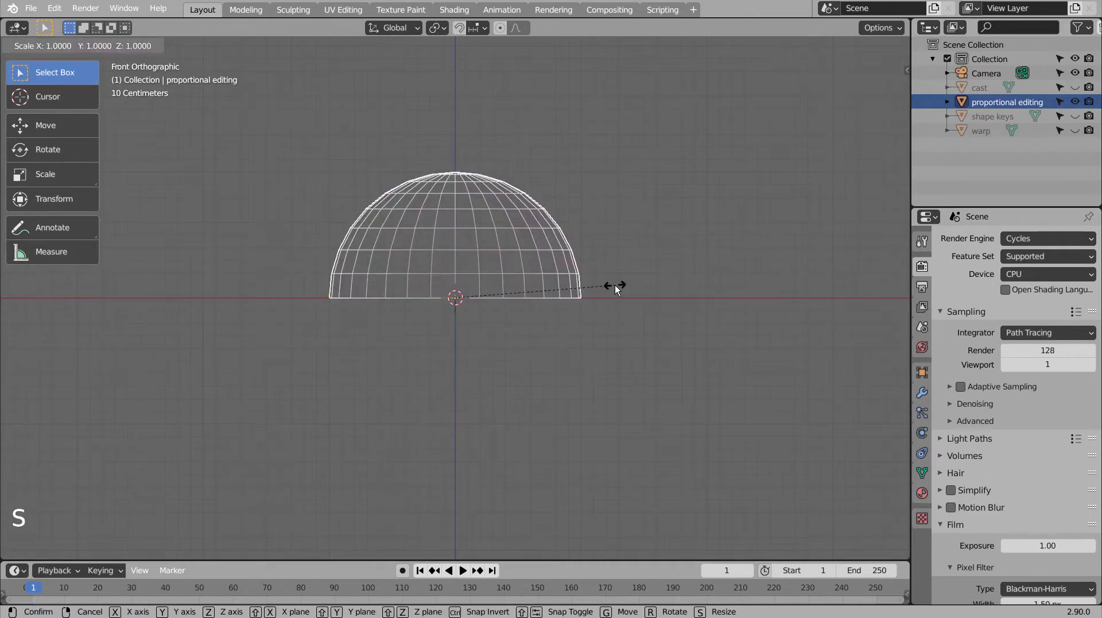
{"action": "key", "text": "Tab"}
{"action": "key", "text": "1"}
{"action": "key", "text": "a"}
{"action": "key", "text": "s"}
{"action": "key", "text": "Tab"}
{"action": "key", "text": "g"}
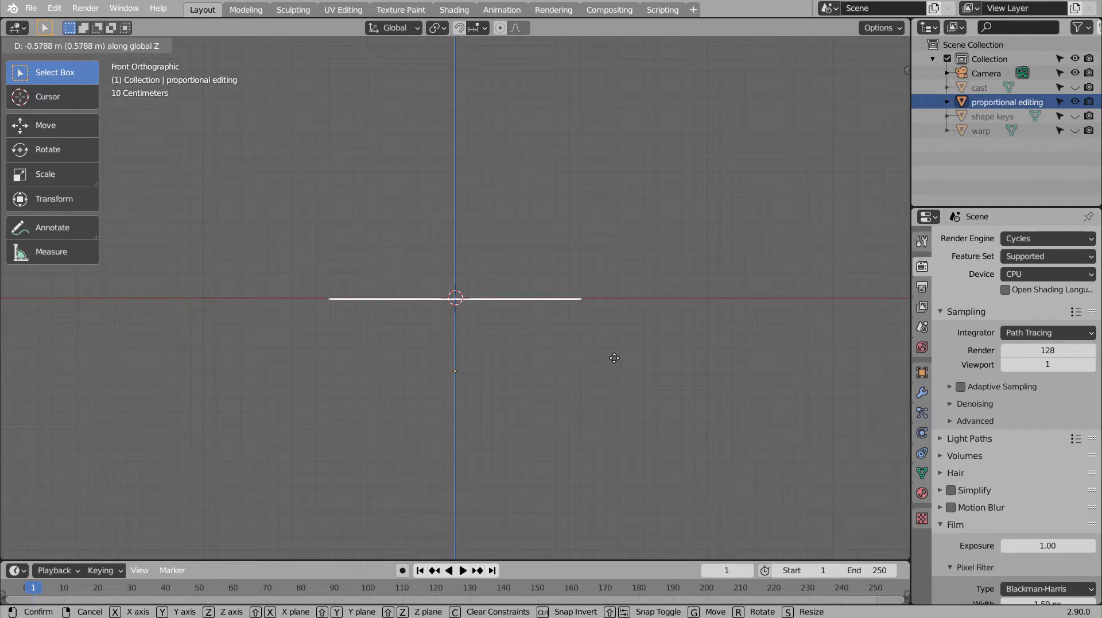
{"action": "middle_click", "coordinate": [620, 260]}
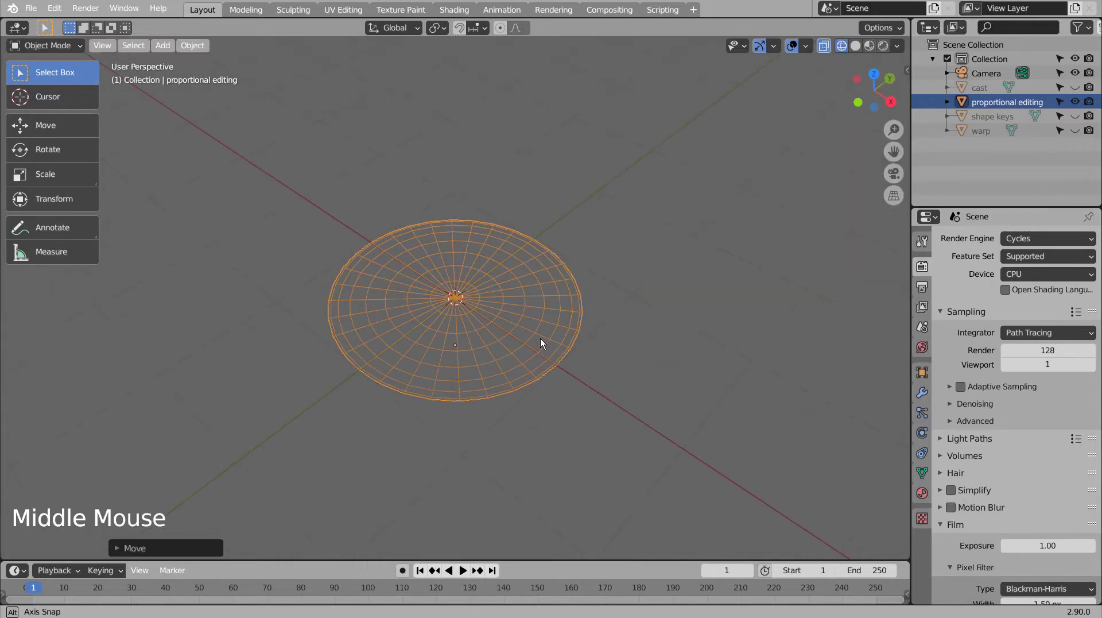
Step: Raise the disc's centre vertex along Z with Proportional Editing on, forming a pointed dome
{"action": "middle_click", "coordinate": [547, 325]}
{"action": "key", "text": "Tab"}
{"action": "key", "text": "1"}
{"action": "left_click", "coordinate": [632, 302]}
{"action": "middle_click", "coordinate": [617, 369]}
{"action": "middle_click", "coordinate": [622, 364]}
{"action": "middle_click", "coordinate": [638, 349]}
{"action": "left_click", "coordinate": [459, 297]}
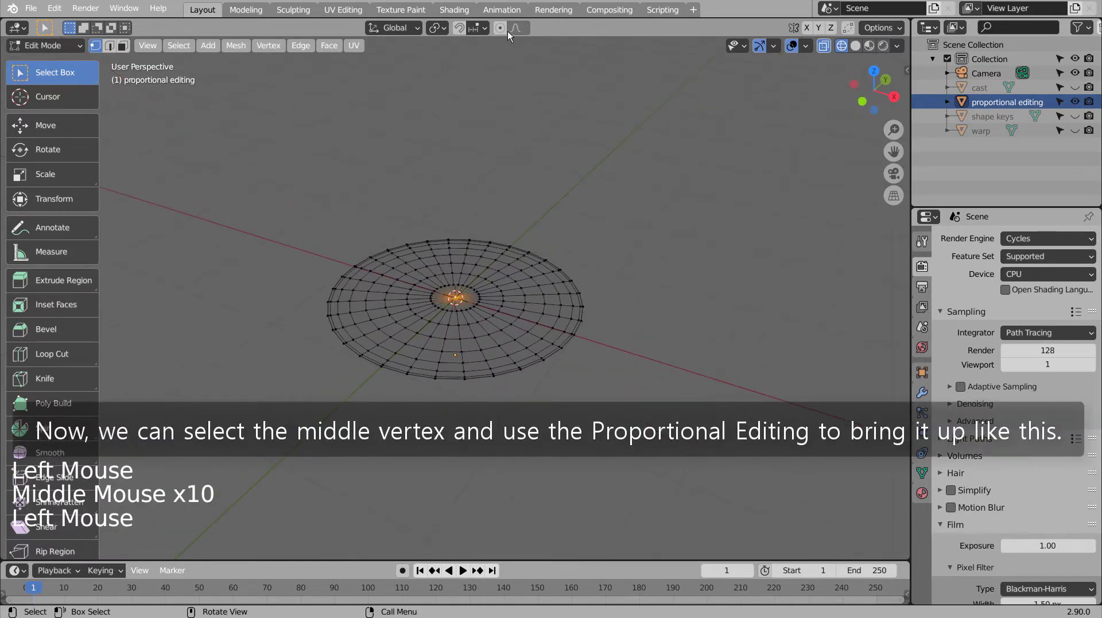
{"action": "left_click", "coordinate": [505, 29]}
{"action": "key", "text": "KP_1"}
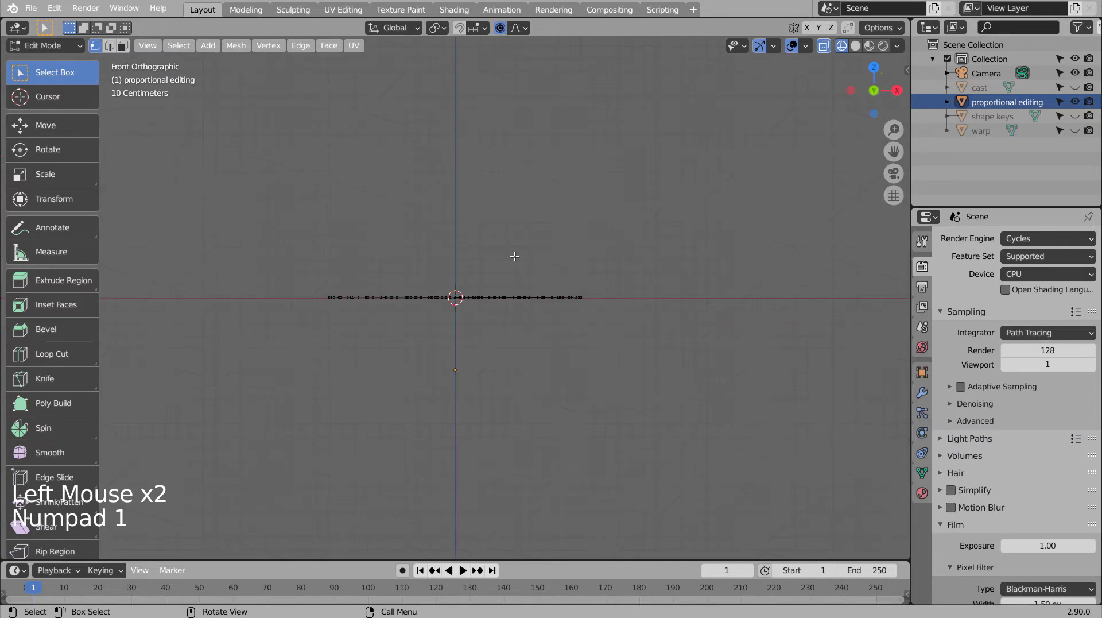
{"action": "key", "text": "g"}
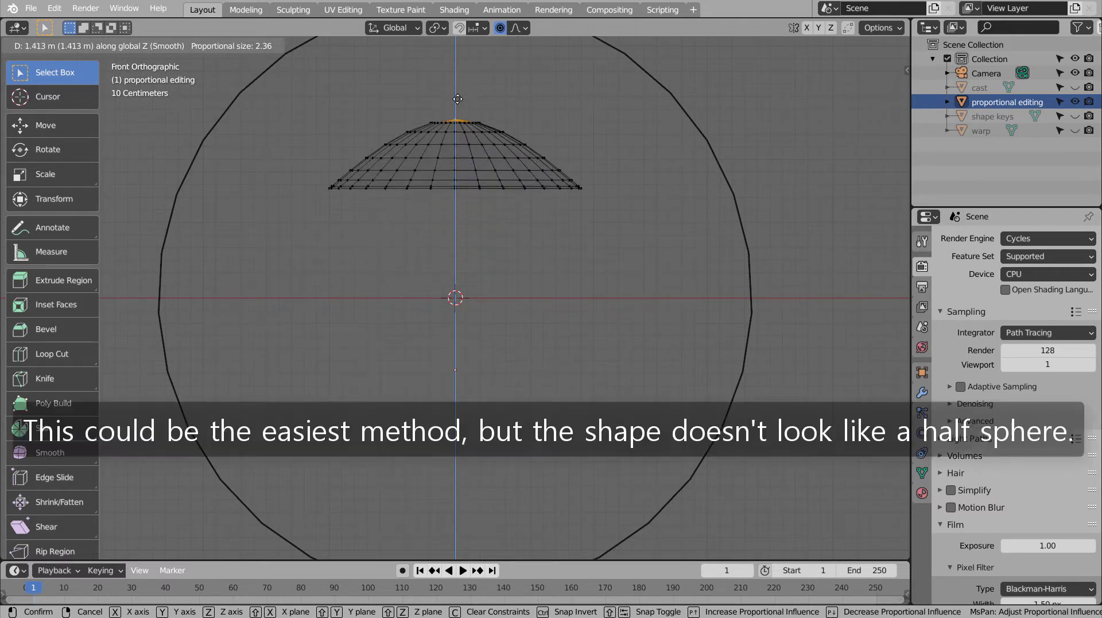
Step: Move the raised dome down onto the ground and hide the proportional editing dome
{"action": "key", "text": "Tab"}
{"action": "key", "text": "g"}
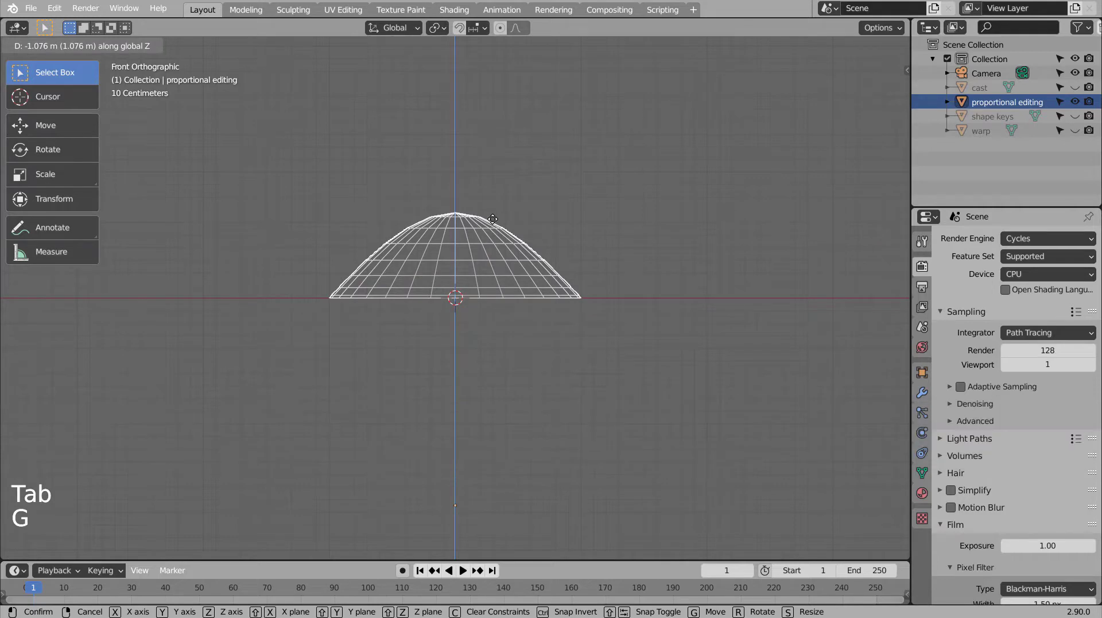
{"action": "middle_click", "coordinate": [577, 223]}
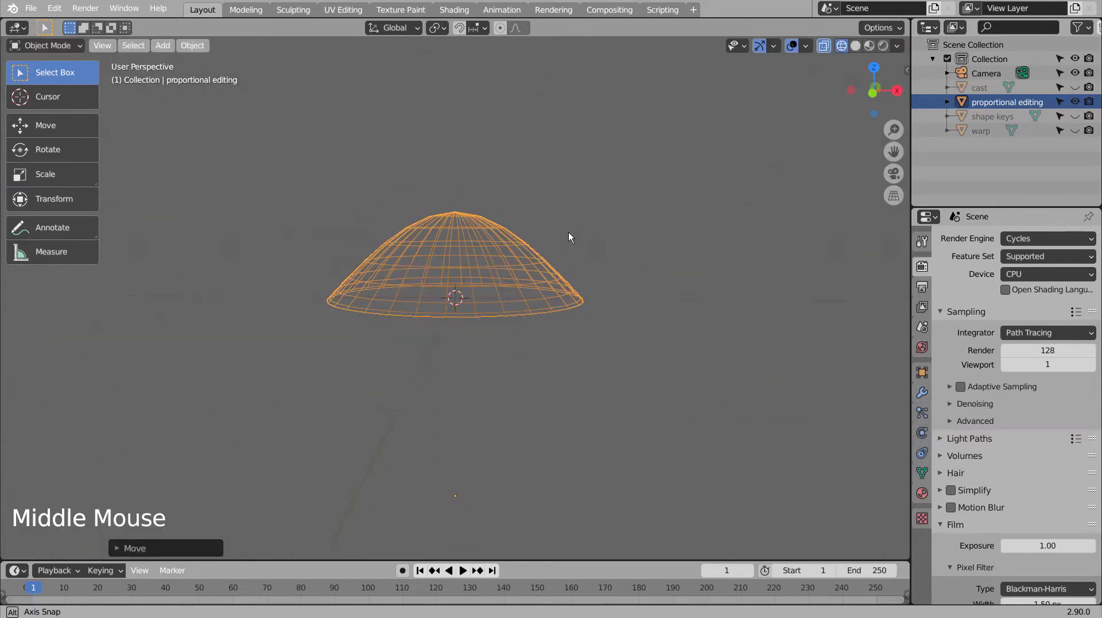
{"action": "left_click", "coordinate": [1064, 104]}
{"action": "left_click", "coordinate": [1076, 104]}
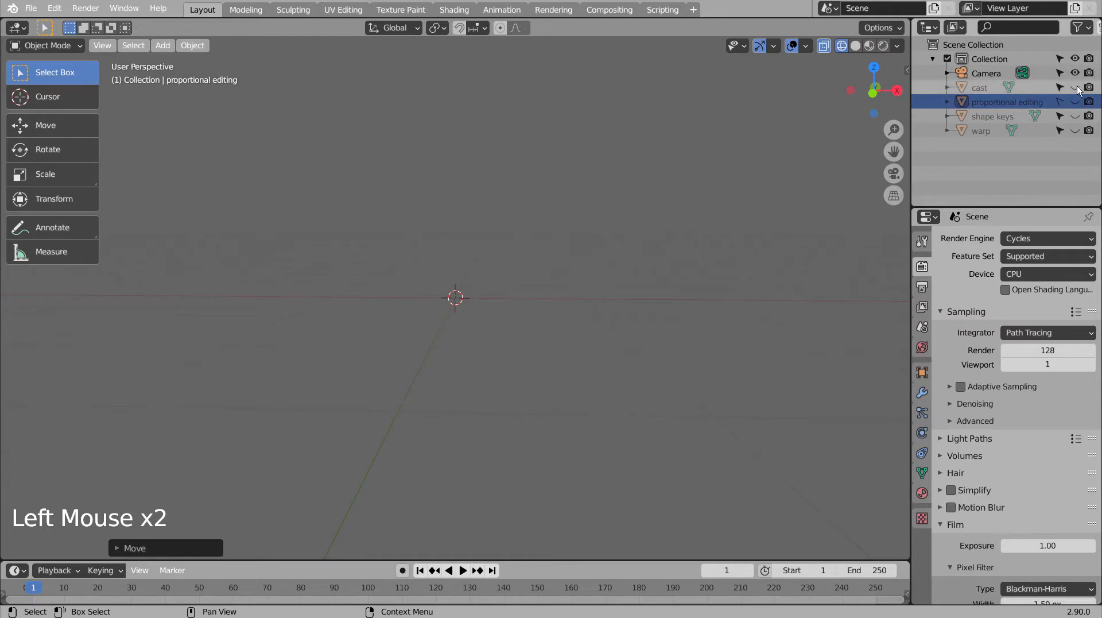
Step: Show the cast dome and scale all its vertices to zero height, flattening it into a disc
{"action": "left_click", "coordinate": [1081, 87]}
{"action": "left_click", "coordinate": [526, 248]}
{"action": "key", "text": "Tab"}
{"action": "key", "text": "1"}
{"action": "key", "text": "a"}
{"action": "key", "text": "s"}
{"action": "key", "text": "Return"}
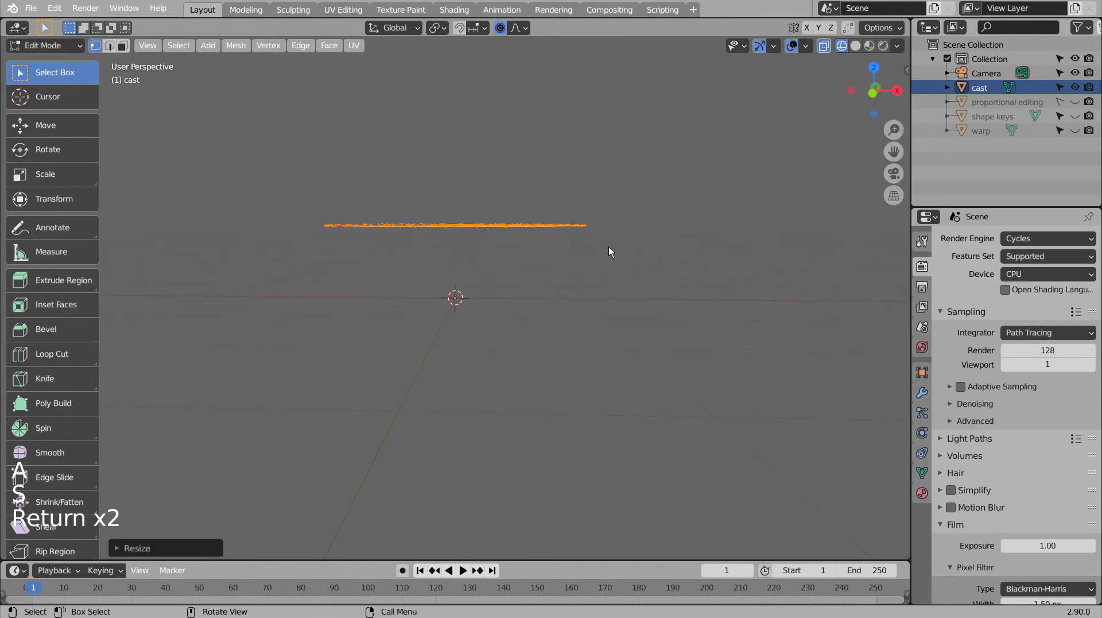
{"action": "left_click", "coordinate": [510, 32]}
Step: Place the flat cast disc at floor level in front view and bring up its Modifier Properties
{"action": "key", "text": "Tab"}
{"action": "key", "text": "KP_1"}
{"action": "key", "text": "g"}
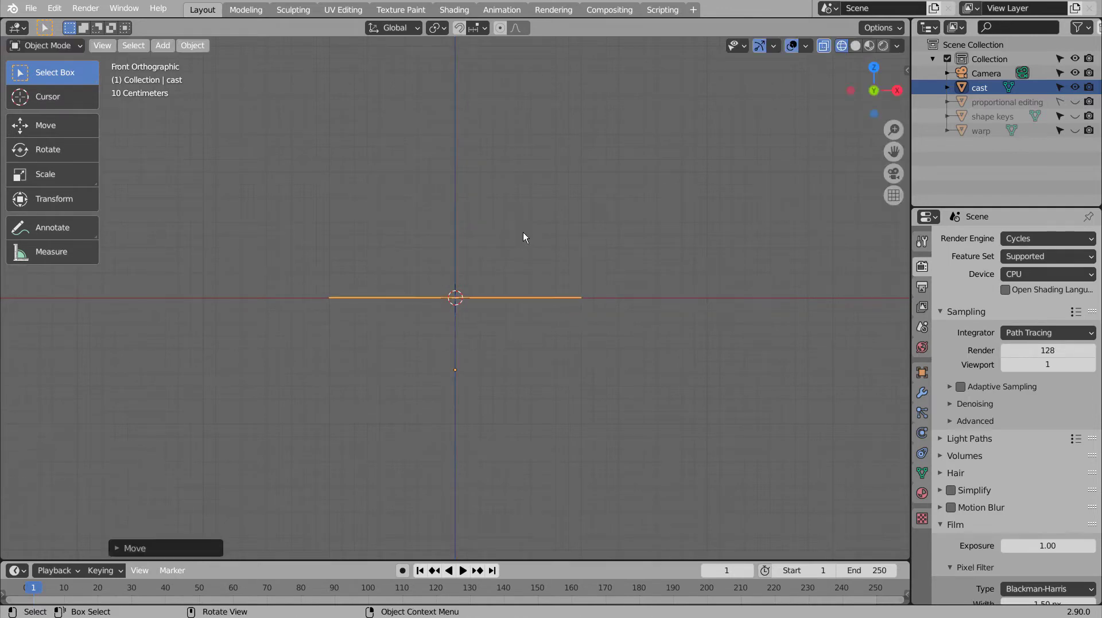
{"action": "left_click", "coordinate": [929, 392]}
Step: Add a Cast modifier at factor about 1.26 and move the bulged dome up onto the ground line
{"action": "left_click", "coordinate": [992, 236]}
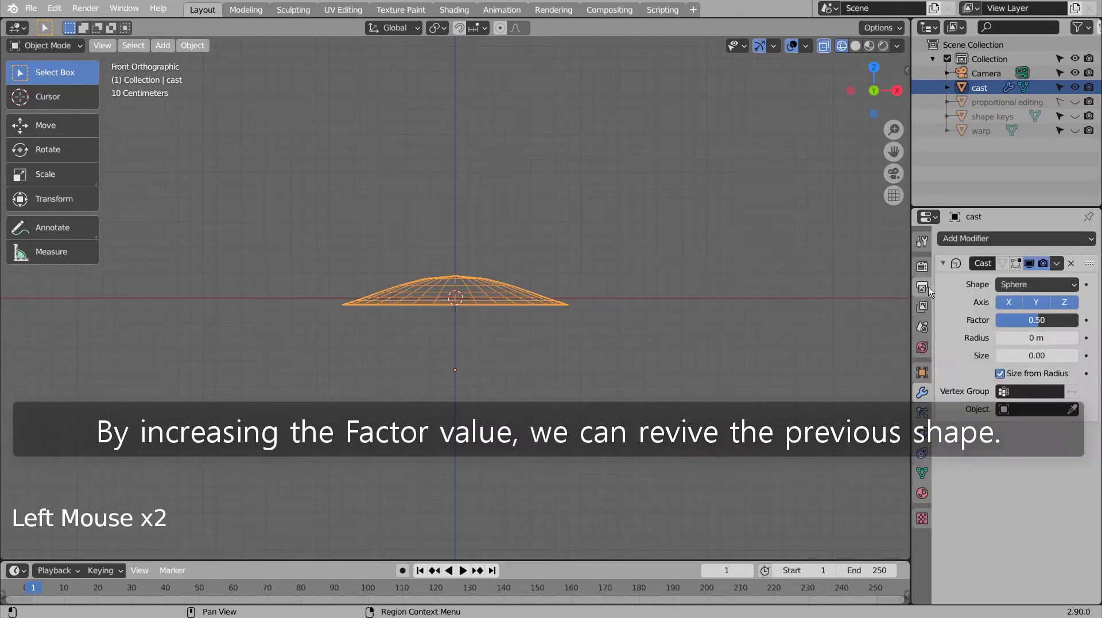
{"action": "left_click", "coordinate": [1027, 319]}
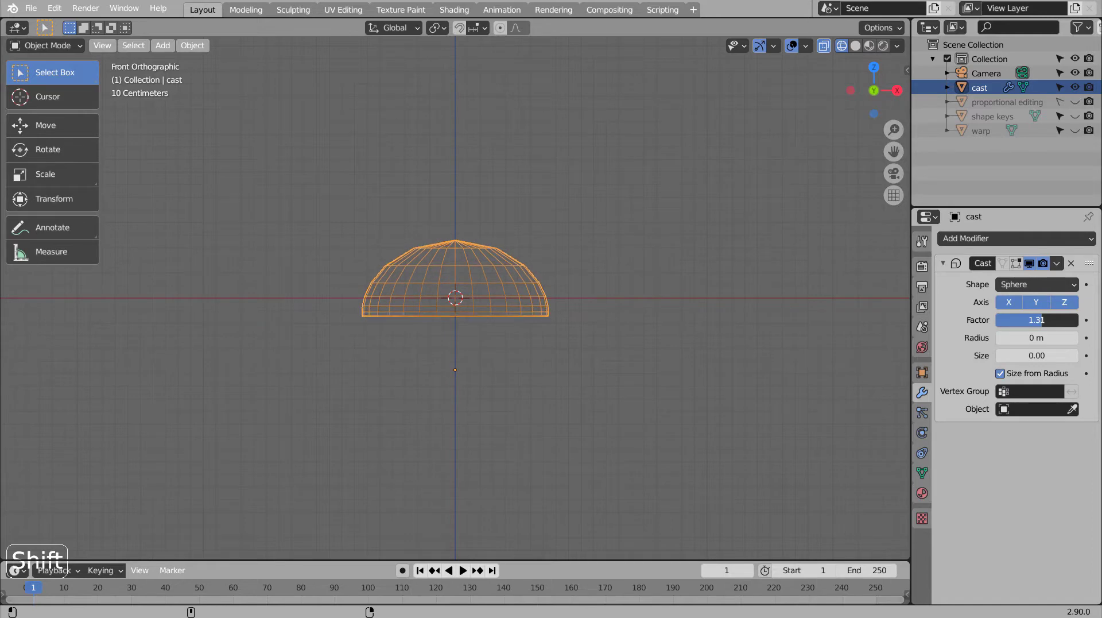
{"action": "middle_click", "coordinate": [706, 345]}
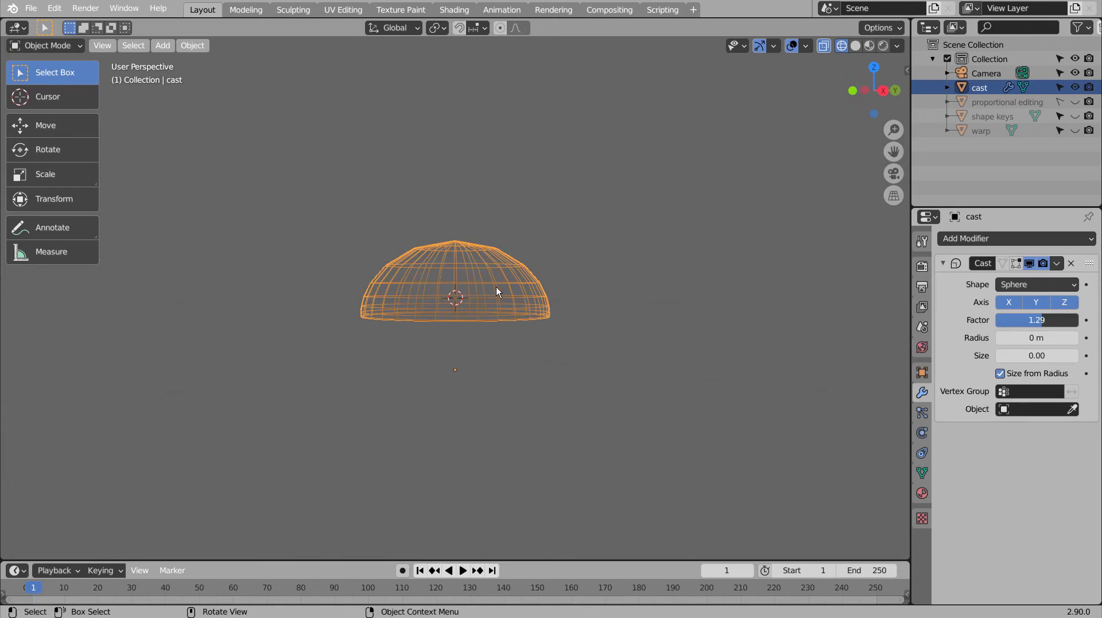
{"action": "key", "text": "KP_1"}
{"action": "key", "text": "g"}
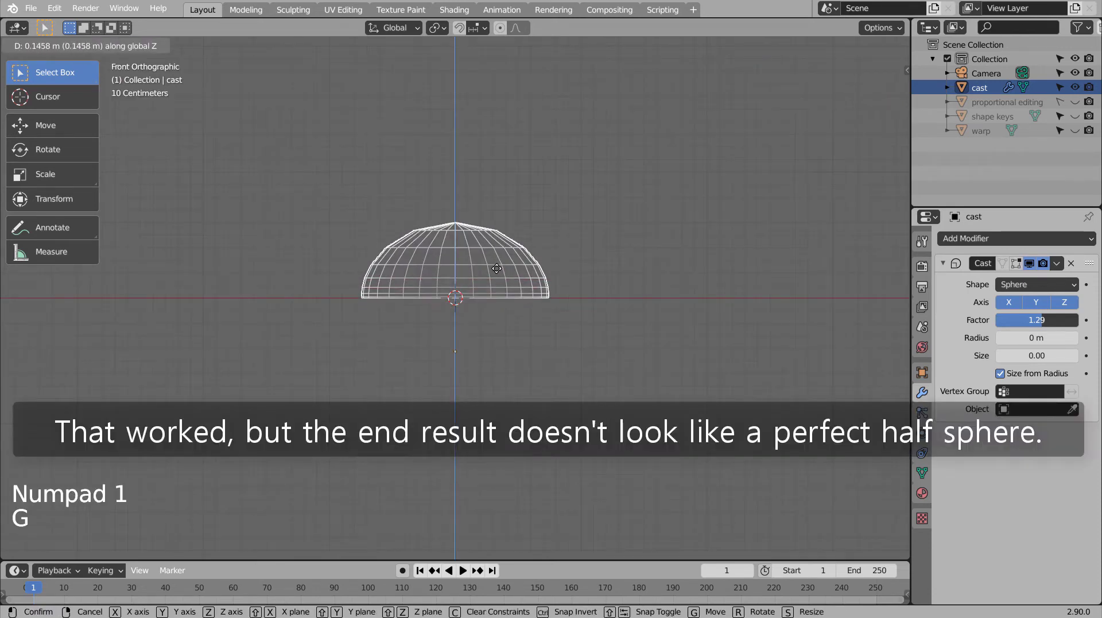
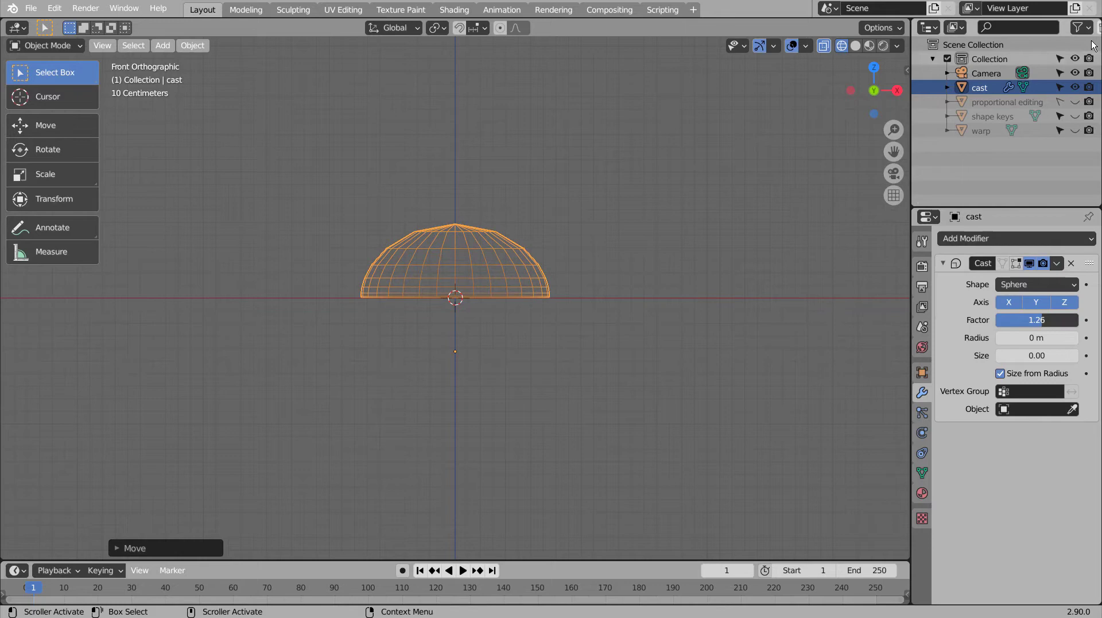
Step: Hide the cast dome and show and select the warp dome in its place
{"action": "left_click", "coordinate": [1078, 87]}
{"action": "left_click", "coordinate": [1065, 89]}
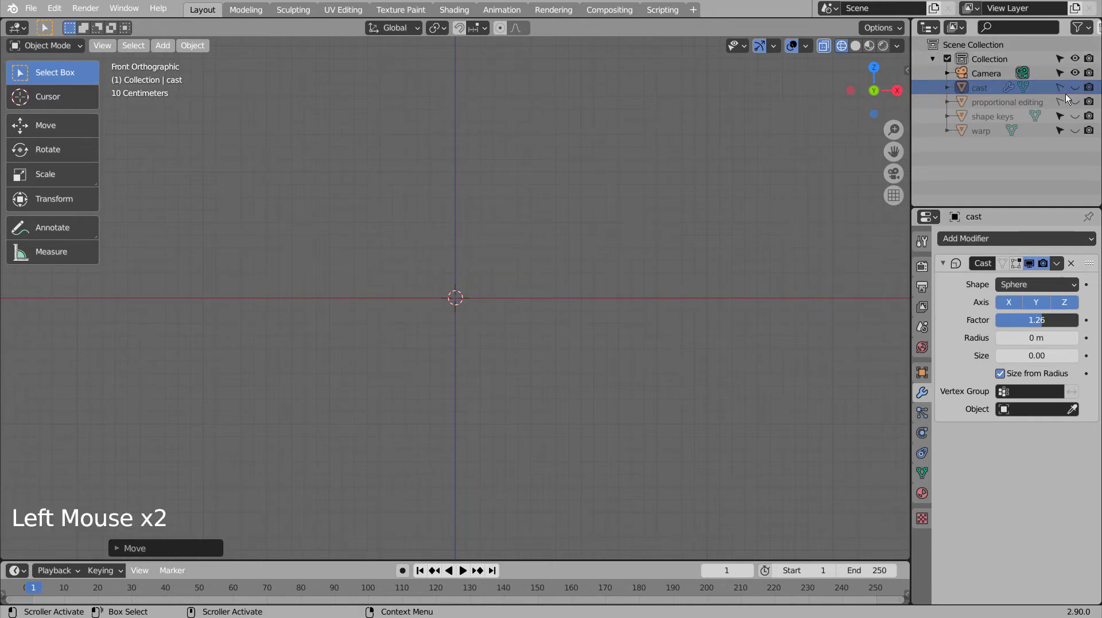
{"action": "left_click", "coordinate": [1077, 131]}
{"action": "left_click", "coordinate": [492, 236]}
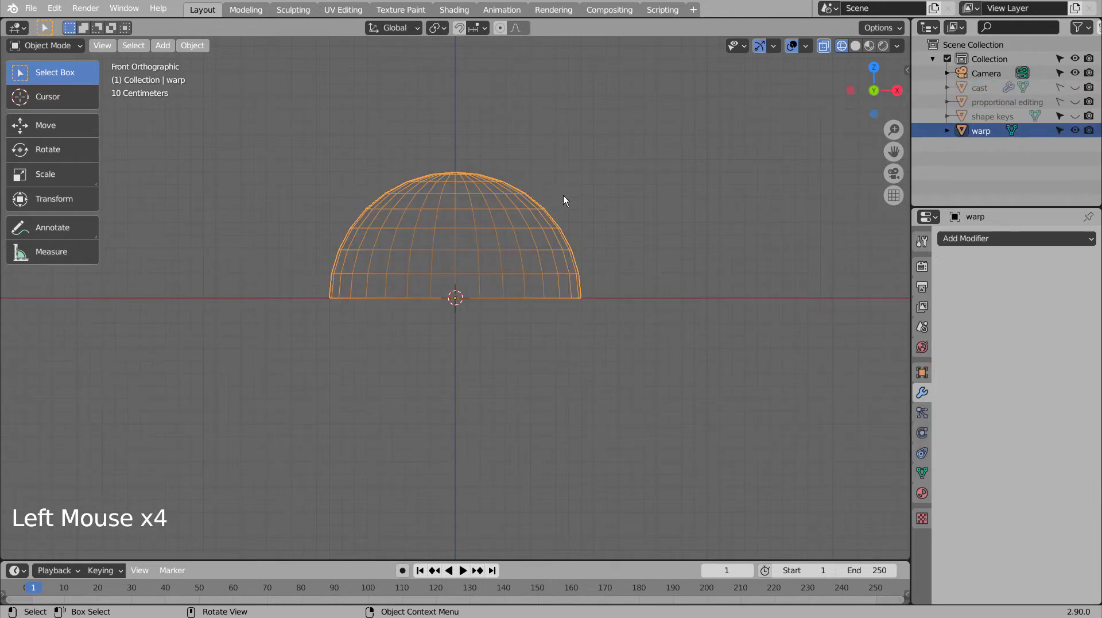
{"action": "middle_click", "coordinate": [616, 203]}
{"action": "middle_click", "coordinate": [589, 229]}
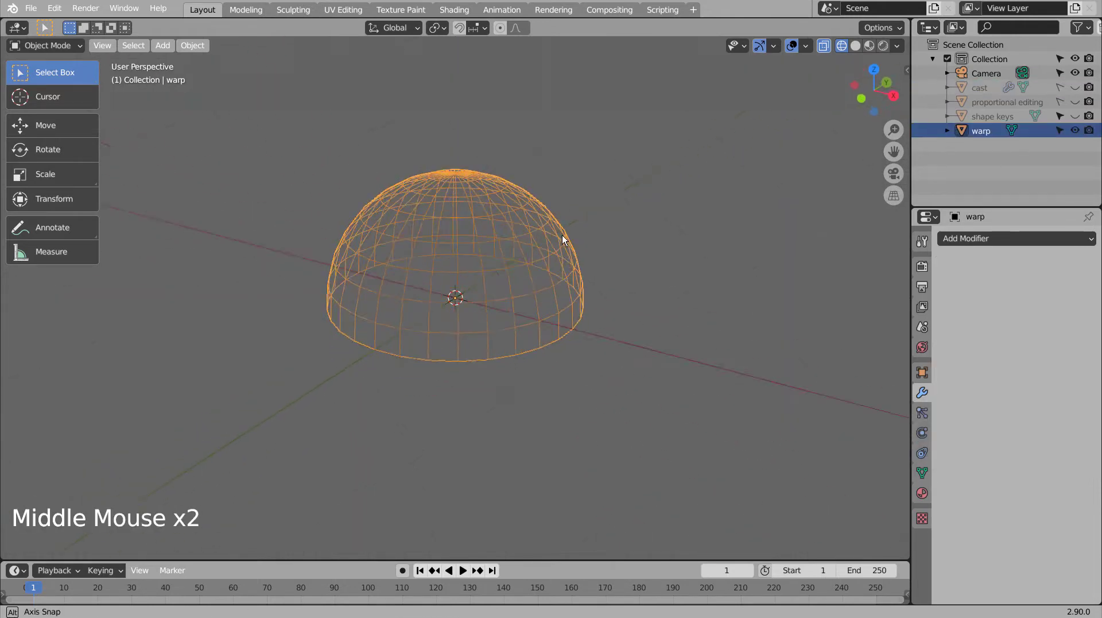
{"action": "middle_click", "coordinate": [581, 226]}
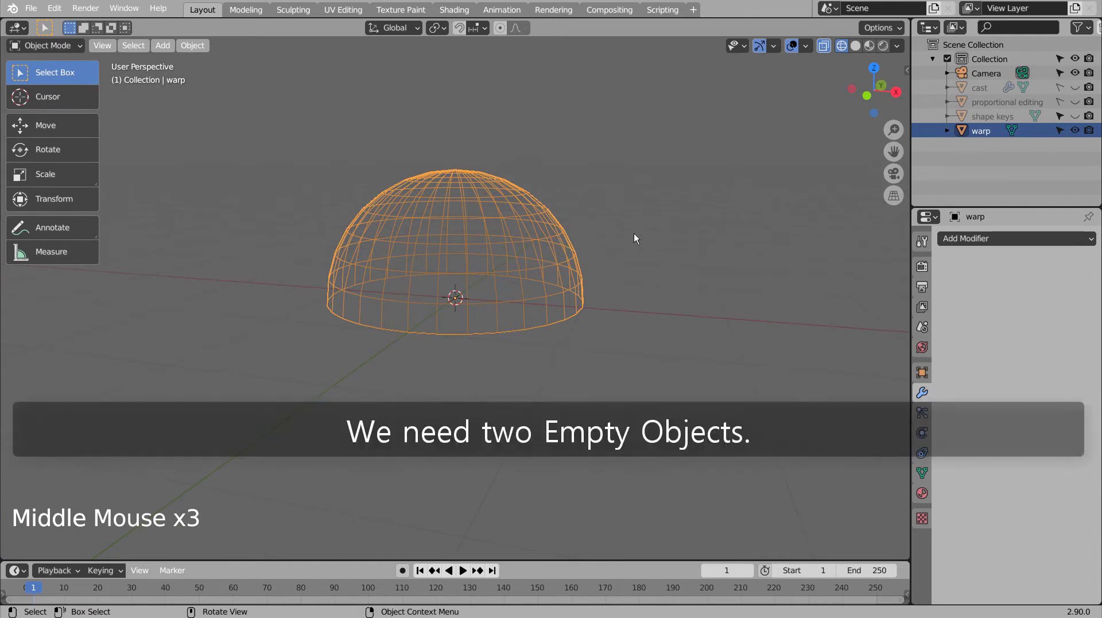
Step: Add an empty at the dome's base centre and a duplicate raised straight up to its top, about 0.98 m
{"action": "key", "text": "shift+a"}
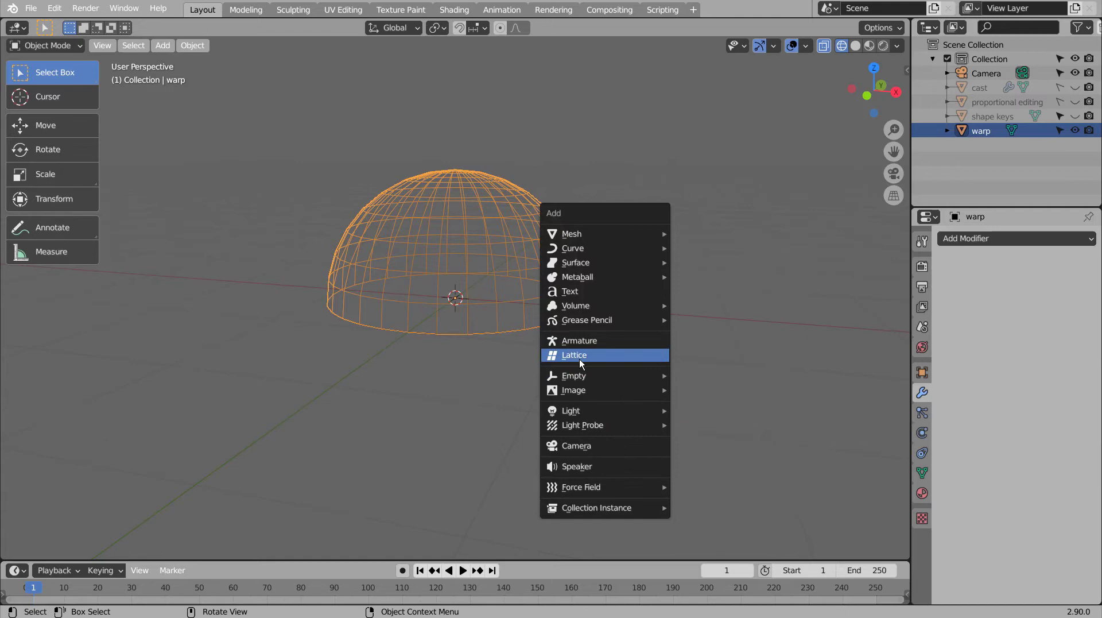
{"action": "scroll", "scroll_direction": "up", "scroll_amount": 3}
{"action": "middle_click", "coordinate": [475, 307]}
{"action": "middle_click", "coordinate": [495, 288]}
{"action": "middle_click", "coordinate": [499, 285]}
{"action": "key", "text": "KP_1"}
{"action": "scroll", "scroll_direction": "down", "scroll_amount": 3}
{"action": "key", "text": "shift+d"}
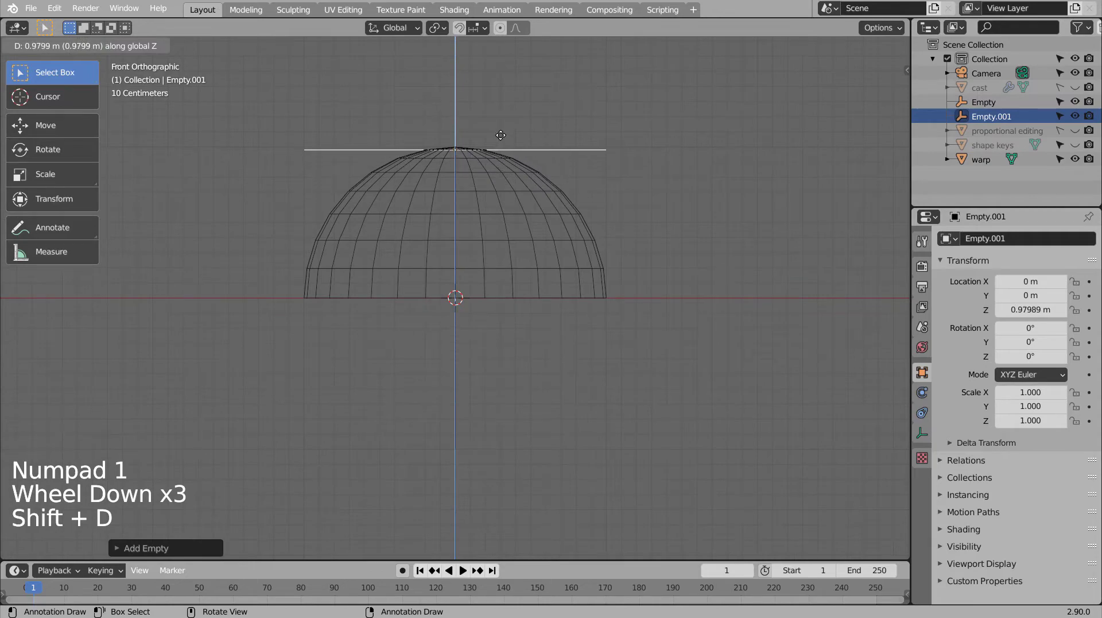
{"action": "left_click", "coordinate": [529, 210]}
{"action": "middle_click", "coordinate": [703, 240]}
{"action": "middle_click", "coordinate": [660, 267]}
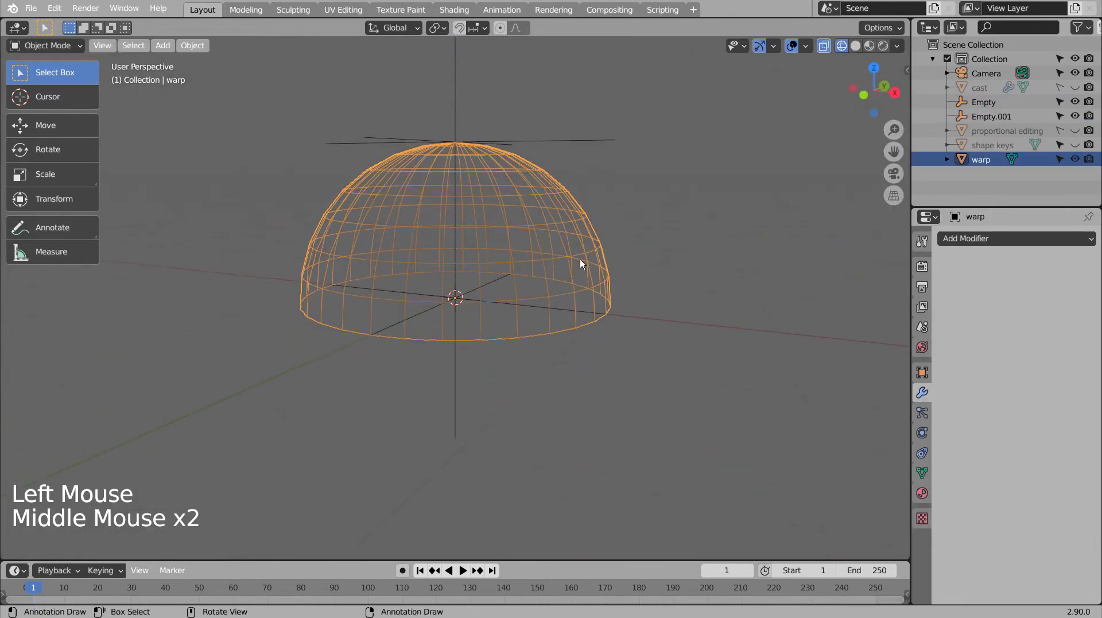
Step: Scale all the warp dome's vertices to zero height, leaving a floor-level disc
{"action": "left_click", "coordinate": [573, 258]}
{"action": "key", "text": "KP_1"}
{"action": "key", "text": "Tab"}
{"action": "key", "text": "1"}
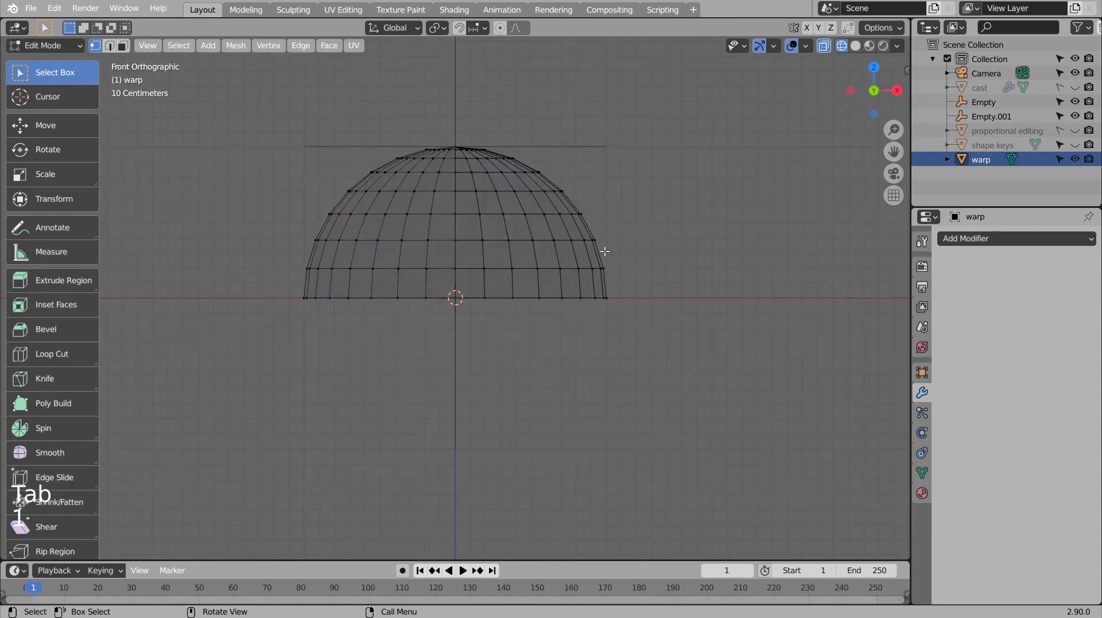
{"action": "key", "text": "a"}
{"action": "key", "text": "s"}
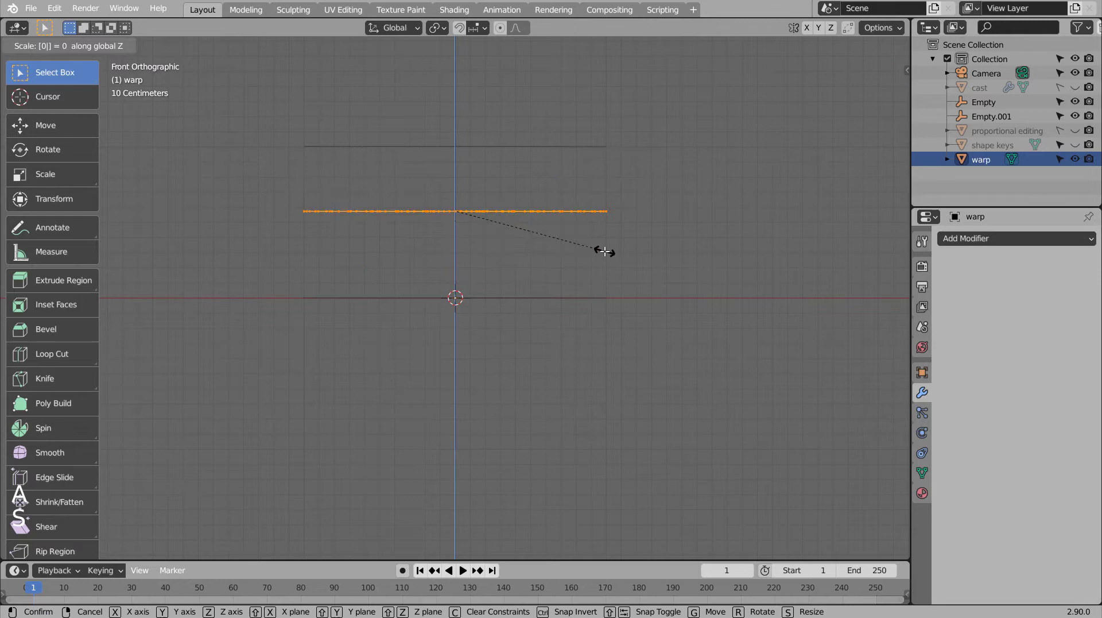
{"action": "key", "text": "Tab"}
{"action": "key", "text": "g"}
Step: Orbit around the flat disc and select it ready for its modifier settings
{"action": "middle_click", "coordinate": [606, 328]}
{"action": "left_click", "coordinate": [454, 223]}
{"action": "middle_click", "coordinate": [558, 259]}
{"action": "left_click", "coordinate": [455, 405]}
{"action": "left_click", "coordinate": [722, 345]}
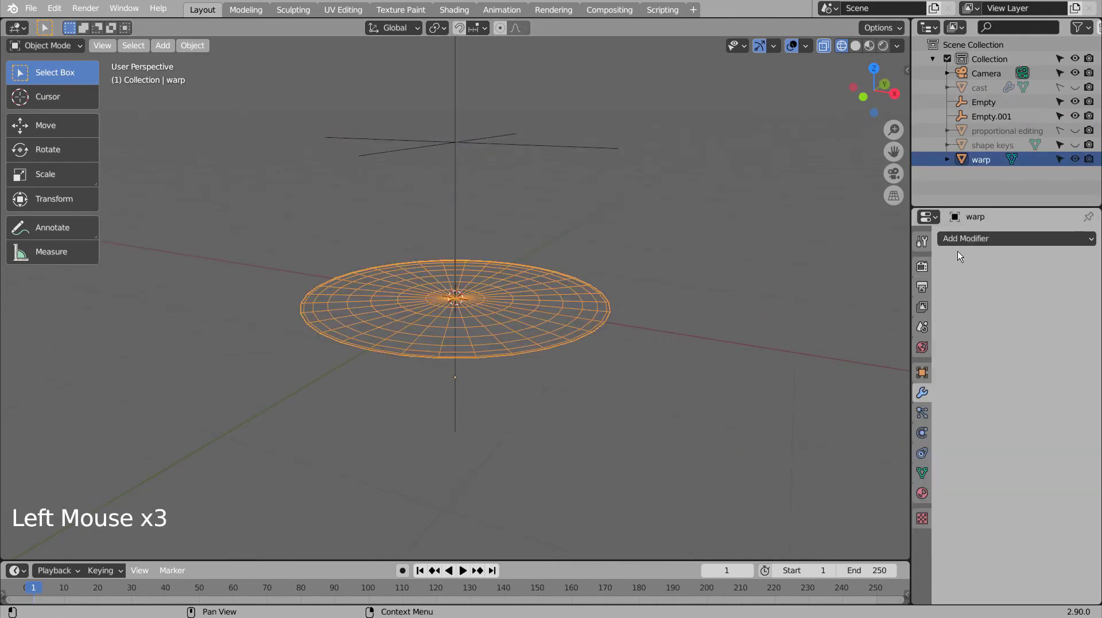
Step: Add a Warp modifier from Empty to Empty.001, trying strength 1.3 and 1.2 before settling on 1.0
{"action": "left_click", "coordinate": [992, 240]}
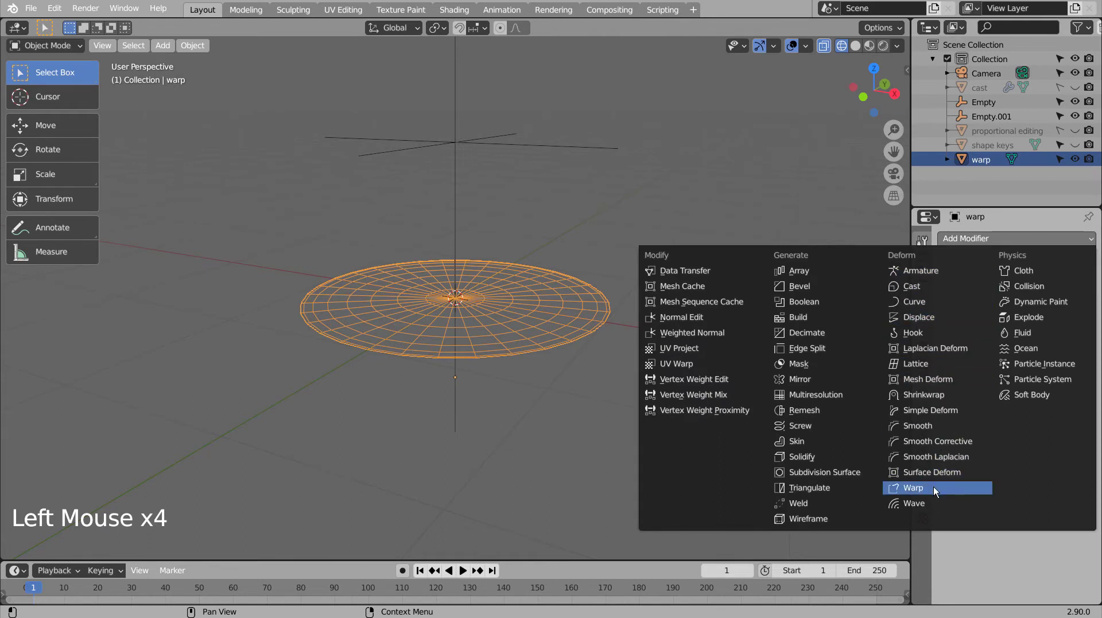
{"action": "left_click", "coordinate": [1007, 286]}
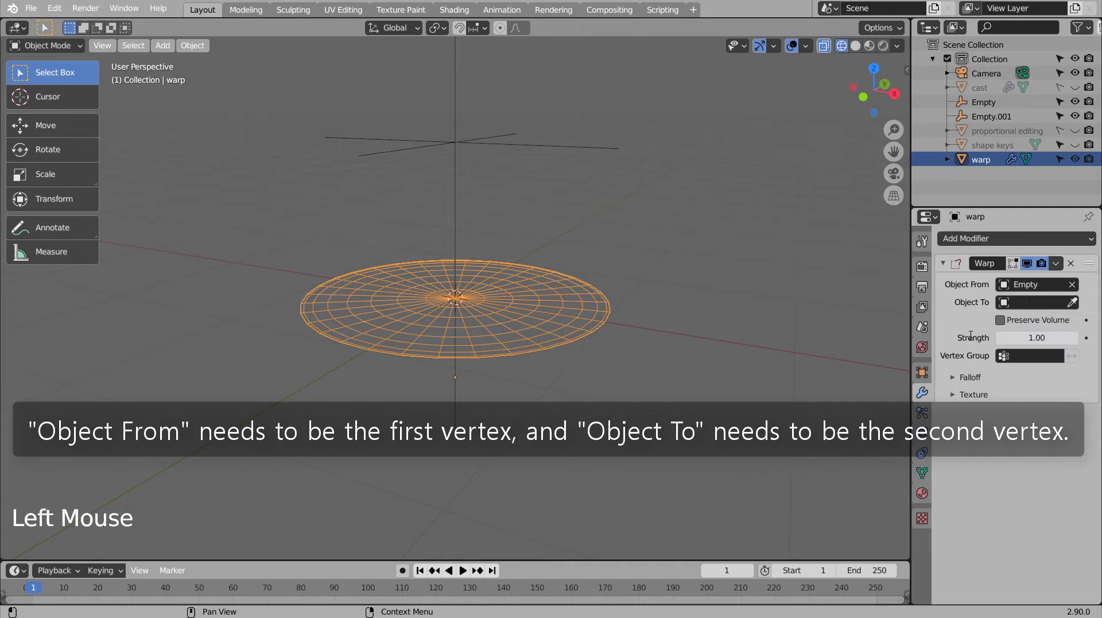
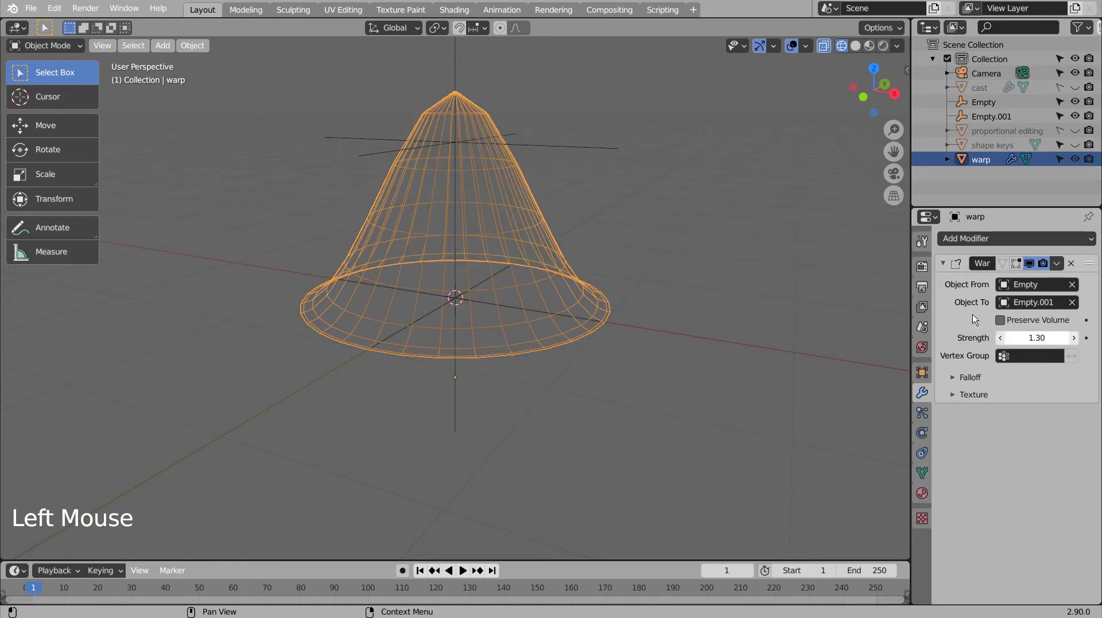
{"action": "middle_click", "coordinate": [712, 344]}
{"action": "middle_click", "coordinate": [745, 328]}
{"action": "middle_click", "coordinate": [745, 322]}
{"action": "key", "text": "KP_1"}
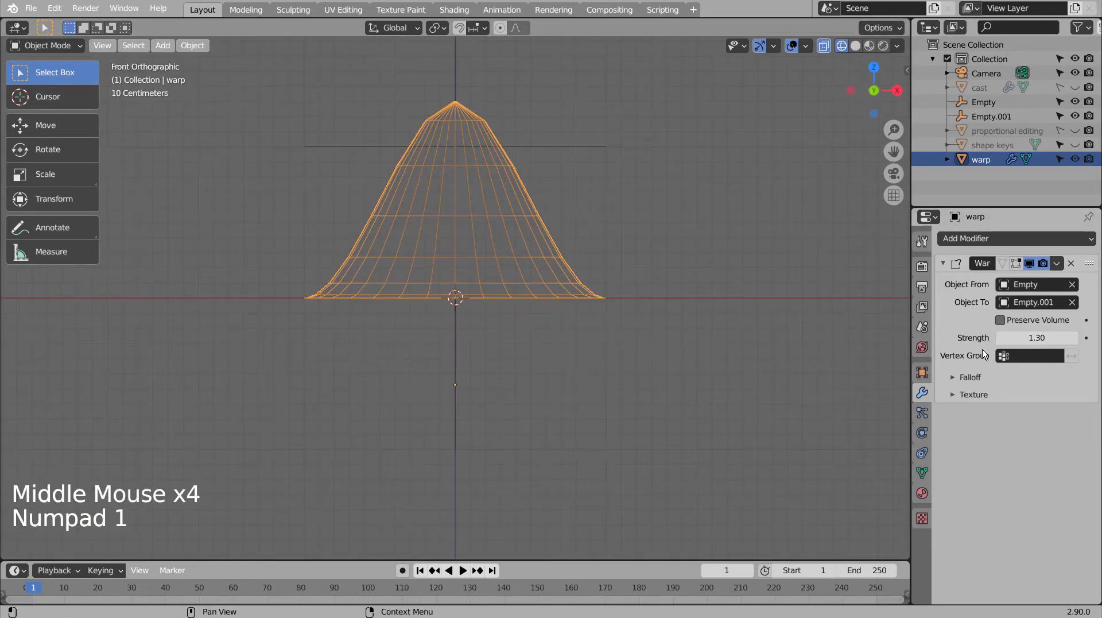
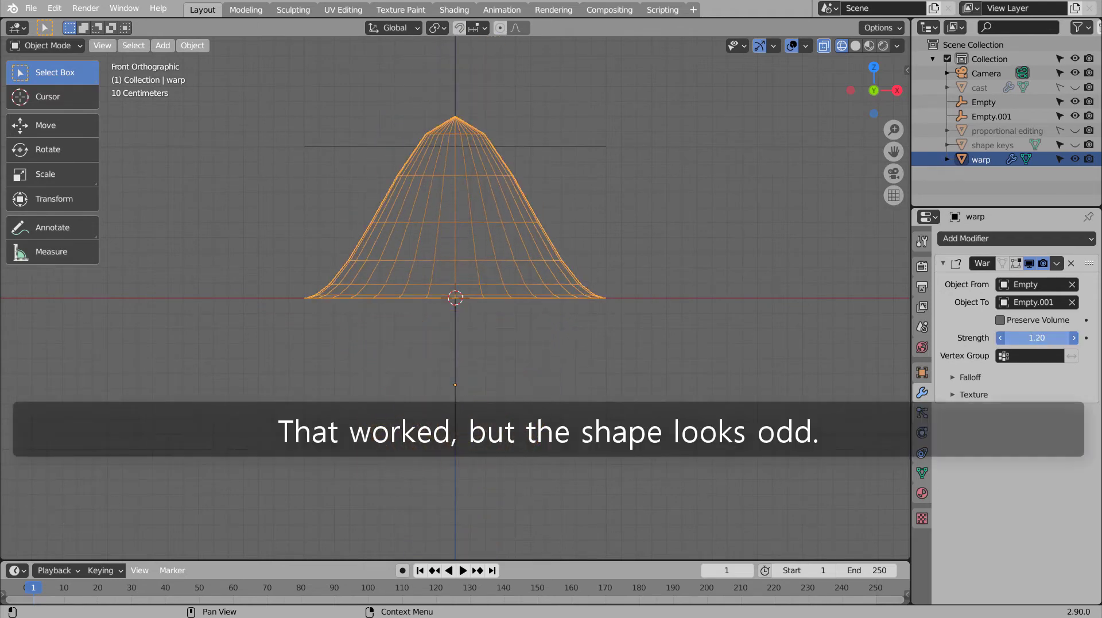
{"action": "middle_click", "coordinate": [633, 338]}
{"action": "middle_click", "coordinate": [533, 387]}
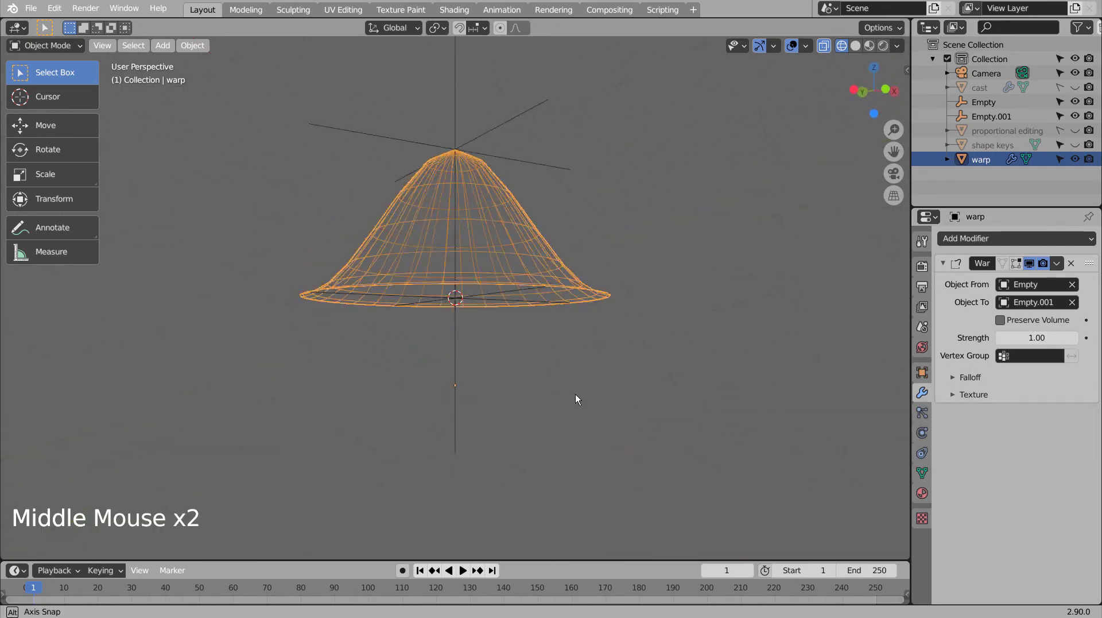
Step: Hide the warp bell, show and select the shape keys dome, viewed from the front
{"action": "middle_click", "coordinate": [549, 415]}
{"action": "left_click", "coordinate": [496, 266]}
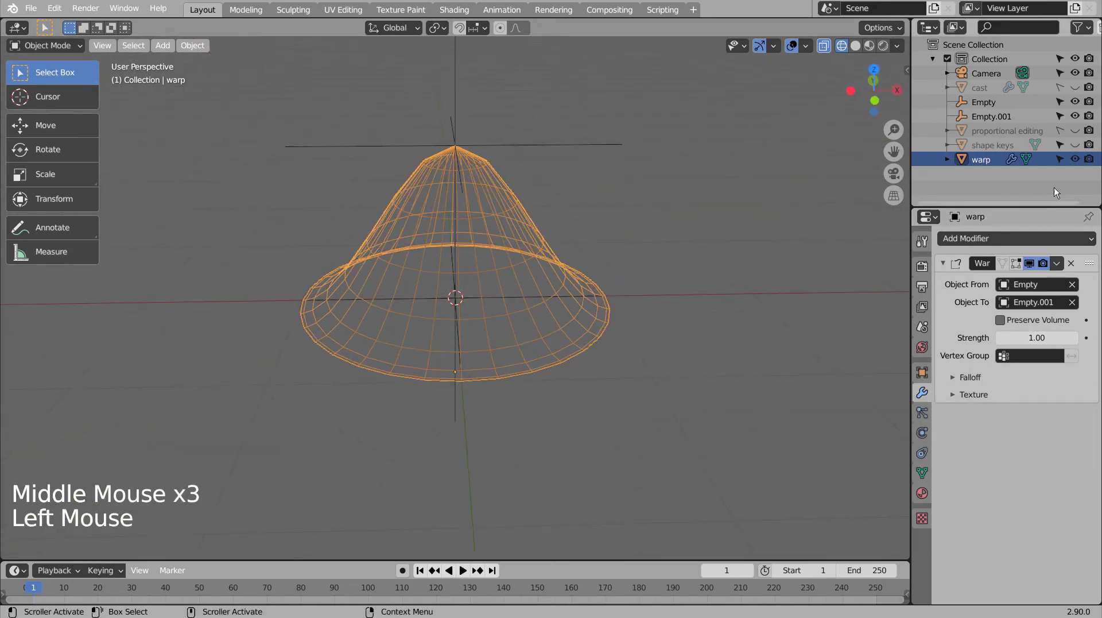
{"action": "left_click", "coordinate": [1080, 158]}
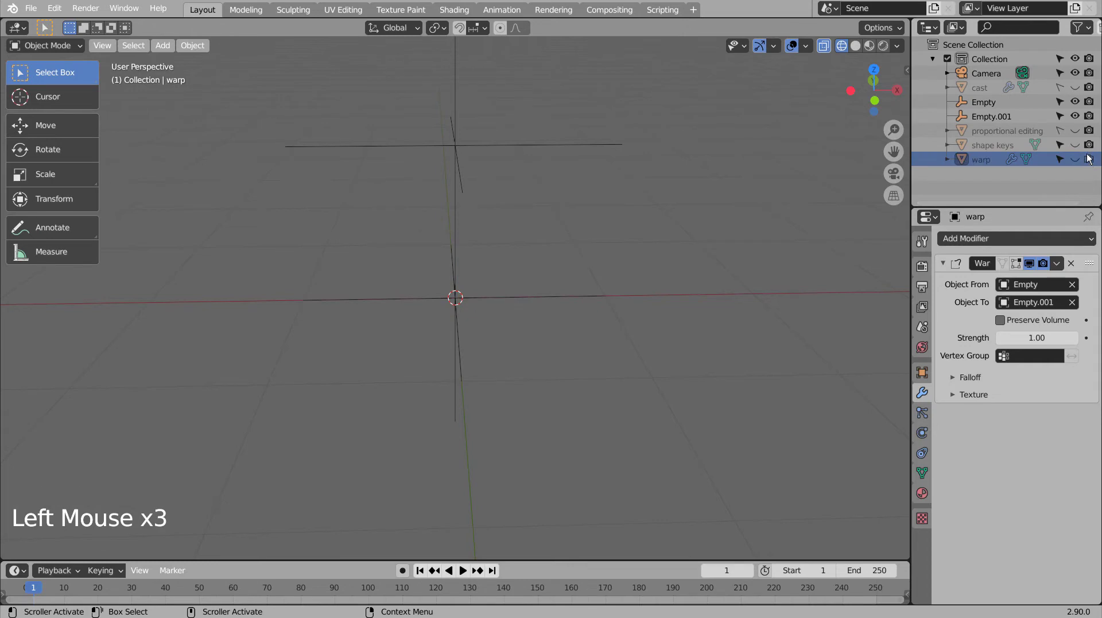
{"action": "left_click", "coordinate": [1081, 147]}
{"action": "double_click", "coordinate": [1092, 146]}
{"action": "left_click", "coordinate": [546, 274]}
{"action": "key", "text": "KP_1"}
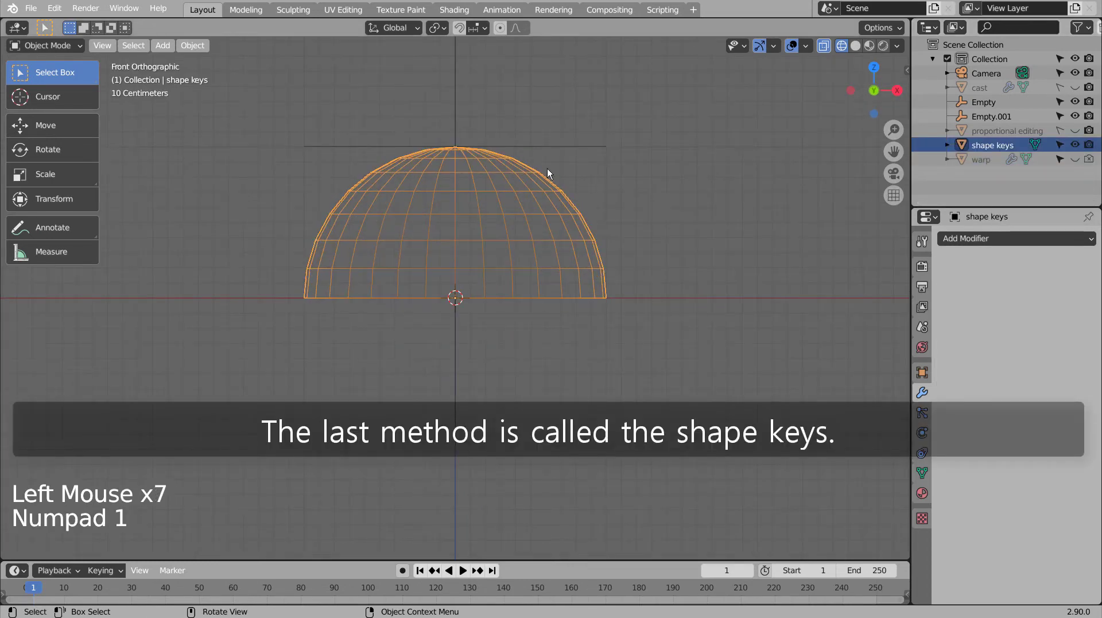
Step: Hide both empties from the viewport
{"action": "left_click", "coordinate": [558, 147]}
{"action": "left_click", "coordinate": [456, 367]}
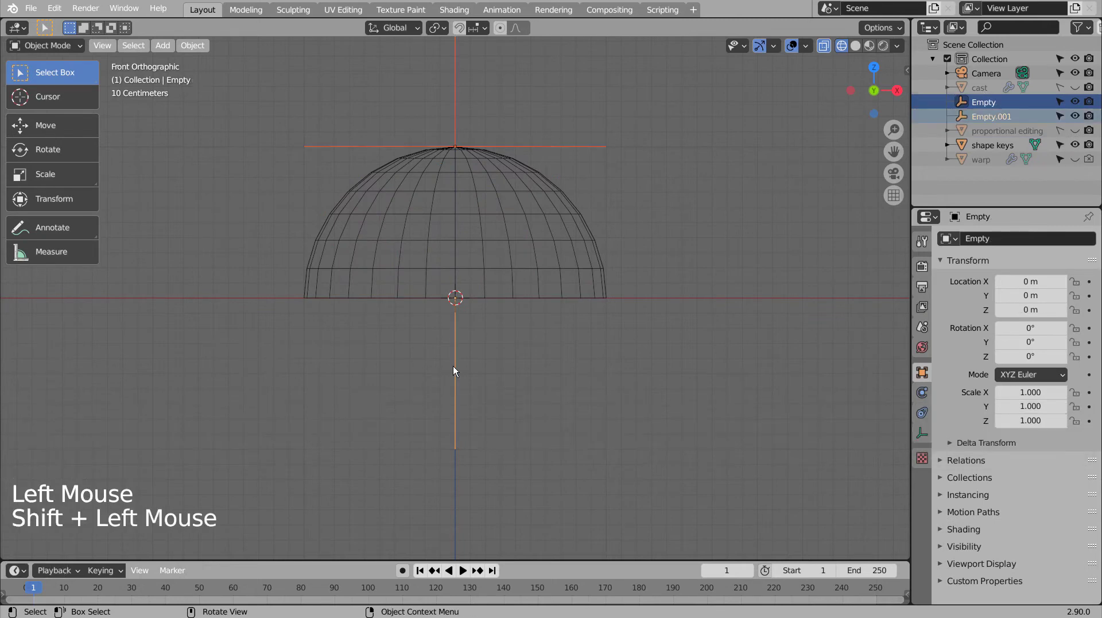
{"action": "key", "text": "h"}
Step: Add a Basis and a Key 1 shape key to the shape keys dome's mesh data
{"action": "left_click", "coordinate": [550, 254]}
{"action": "left_click", "coordinate": [605, 269]}
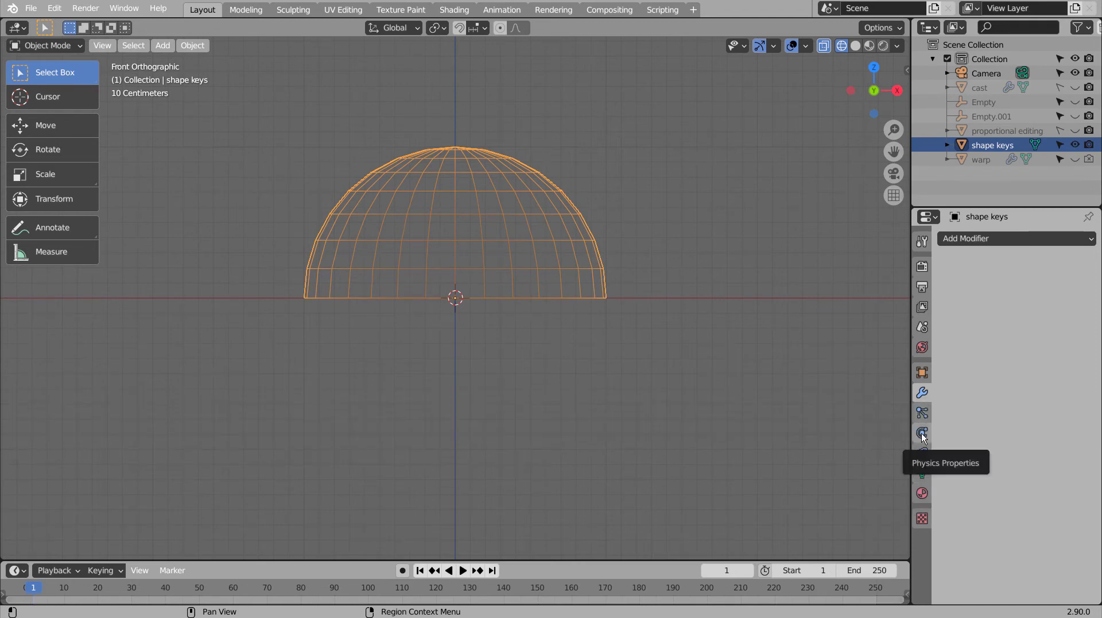
{"action": "left_click", "coordinate": [925, 476]}
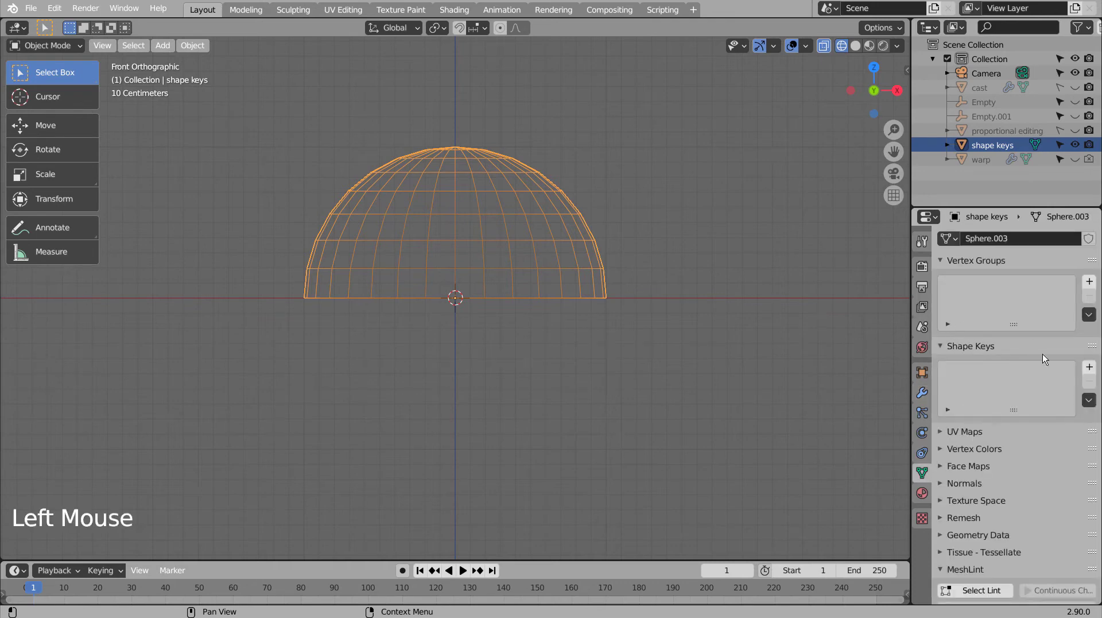
{"action": "left_click", "coordinate": [1092, 369]}
{"action": "left_click", "coordinate": [1092, 369]}
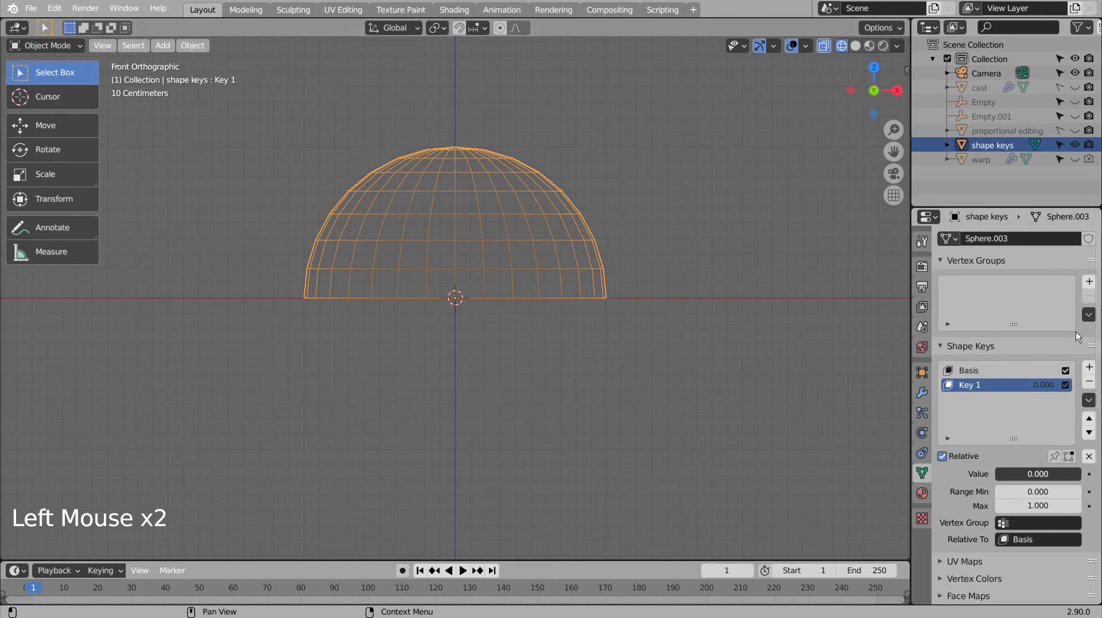
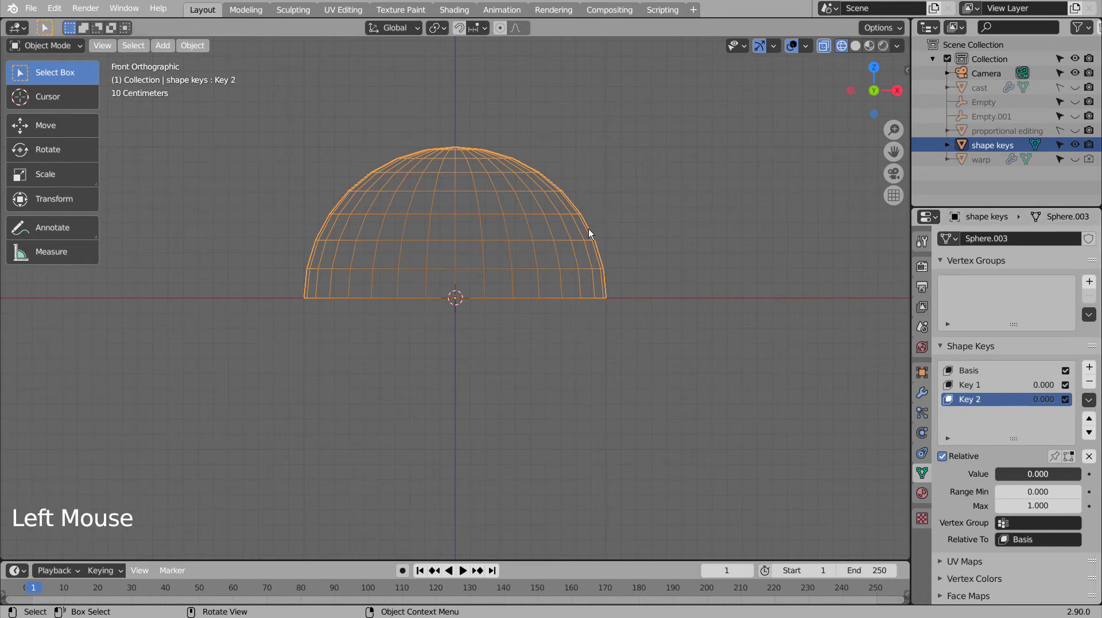
Step: Scale all of the dome's vertices to zero height on Z, flattening it for Key 2
{"action": "key", "text": "Tab"}
{"action": "key", "text": "a"}
{"action": "key", "text": "s"}
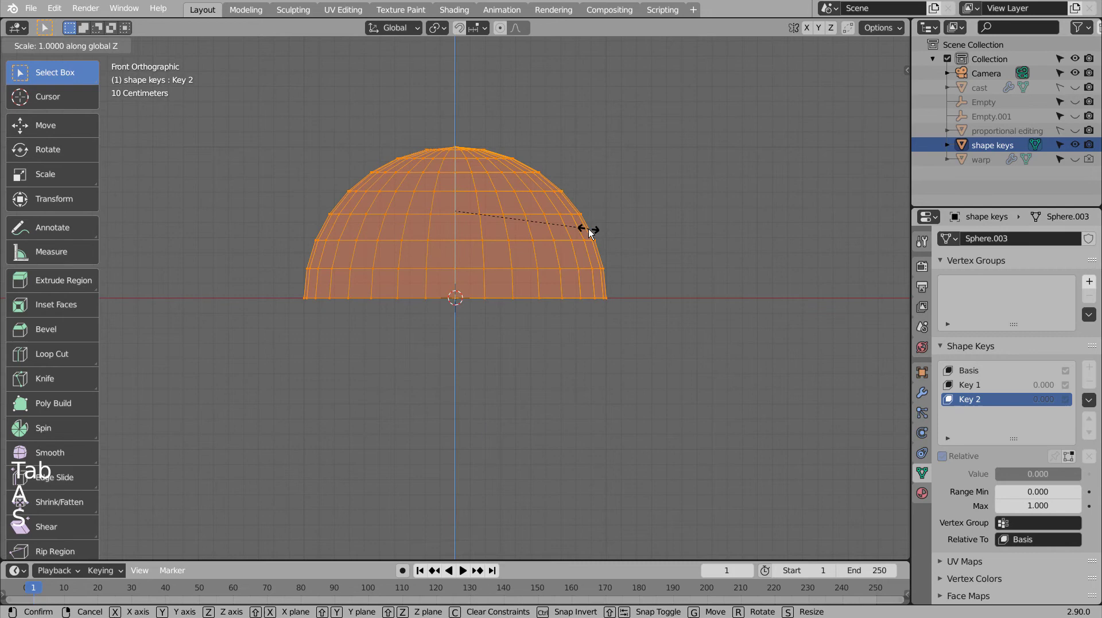
{"action": "key", "text": "Tab"}
{"action": "key", "text": "Tab"}
{"action": "key", "text": "g"}
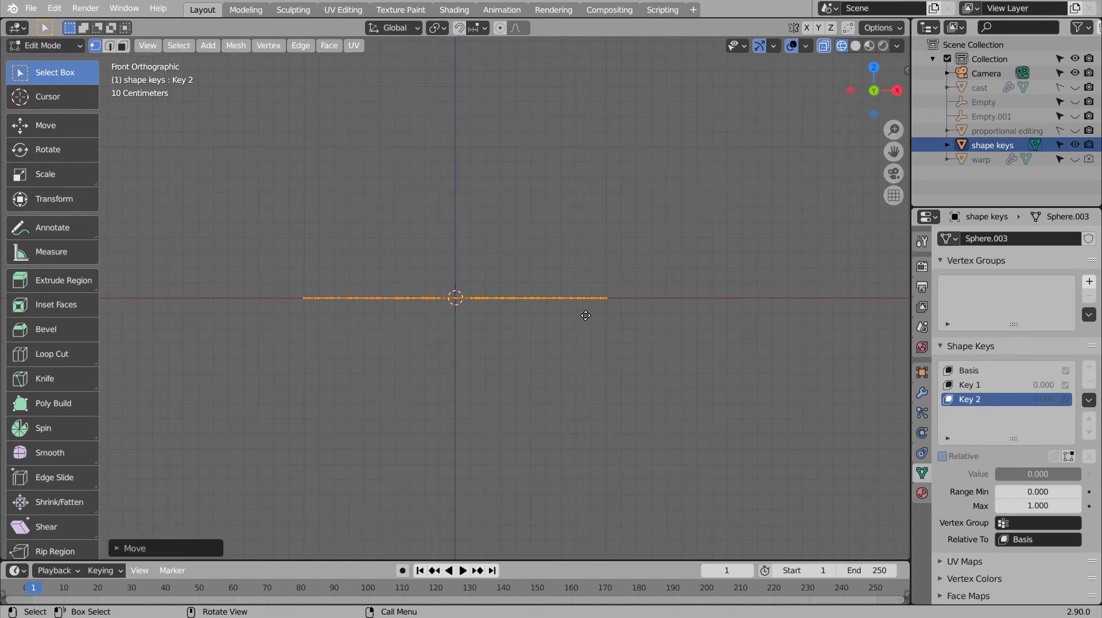
Step: Leave edit mode and blend the flattened Key 2 into the dome at 0.388
{"action": "left_click", "coordinate": [973, 390]}
{"action": "left_click", "coordinate": [974, 398]}
{"action": "left_click", "coordinate": [982, 386]}
{"action": "key", "text": "Tab"}
{"action": "left_click", "coordinate": [1011, 399]}
{"action": "left_click", "coordinate": [1039, 473]}
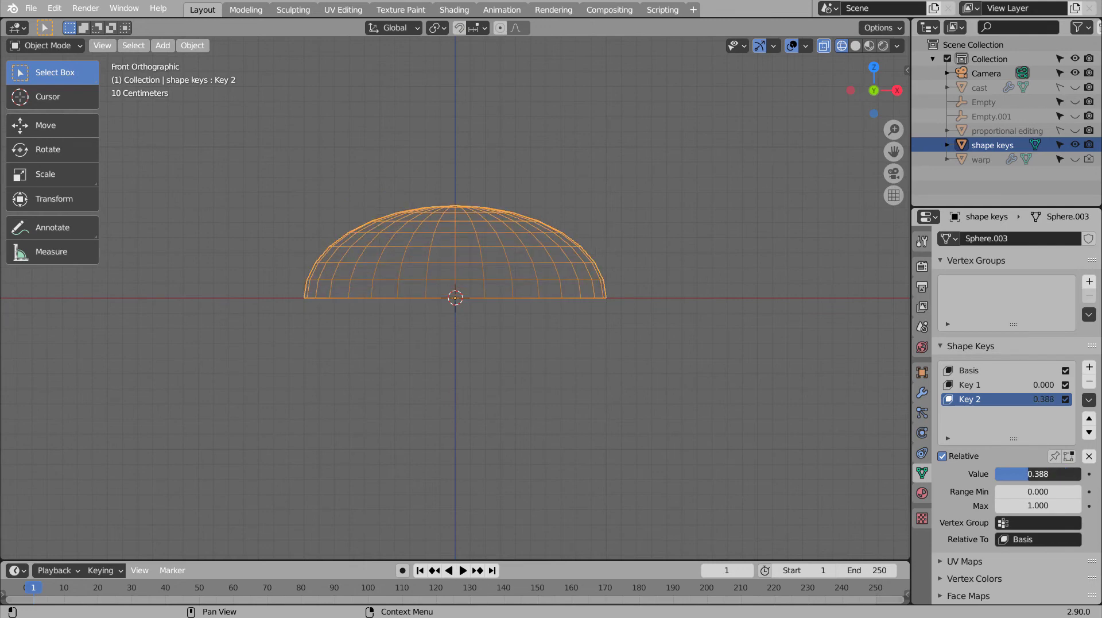
Step: From the front view, push Key 2 to about 0.914 so the dome is nearly flat
{"action": "middle_click", "coordinate": [608, 322]}
{"action": "middle_click", "coordinate": [506, 382]}
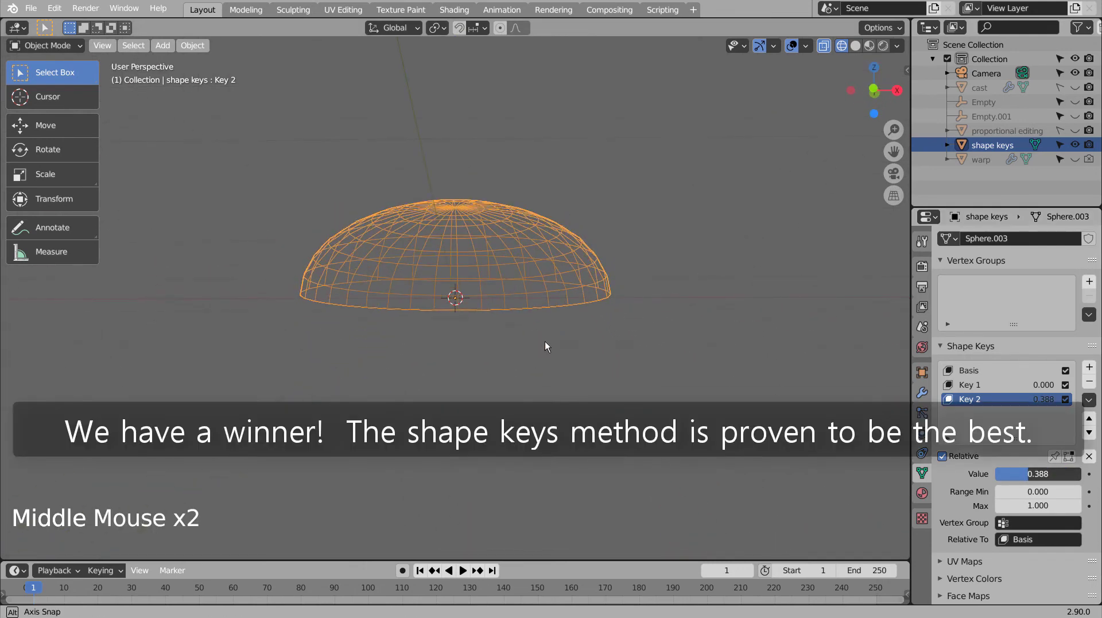
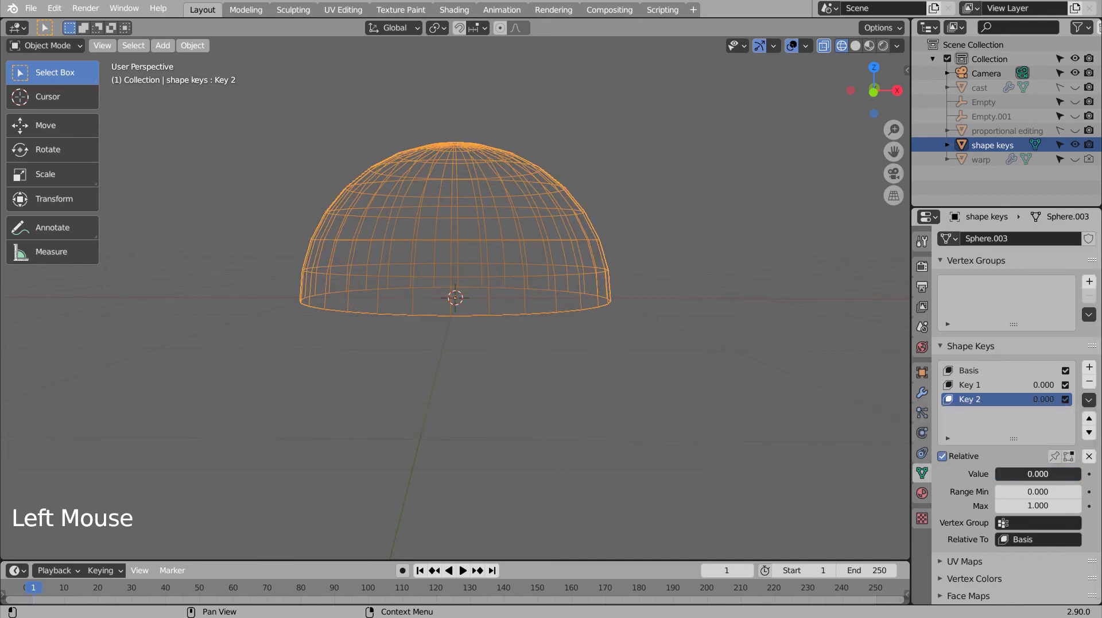
{"action": "key", "text": "KP_1"}
{"action": "left_click", "coordinate": [1045, 479]}
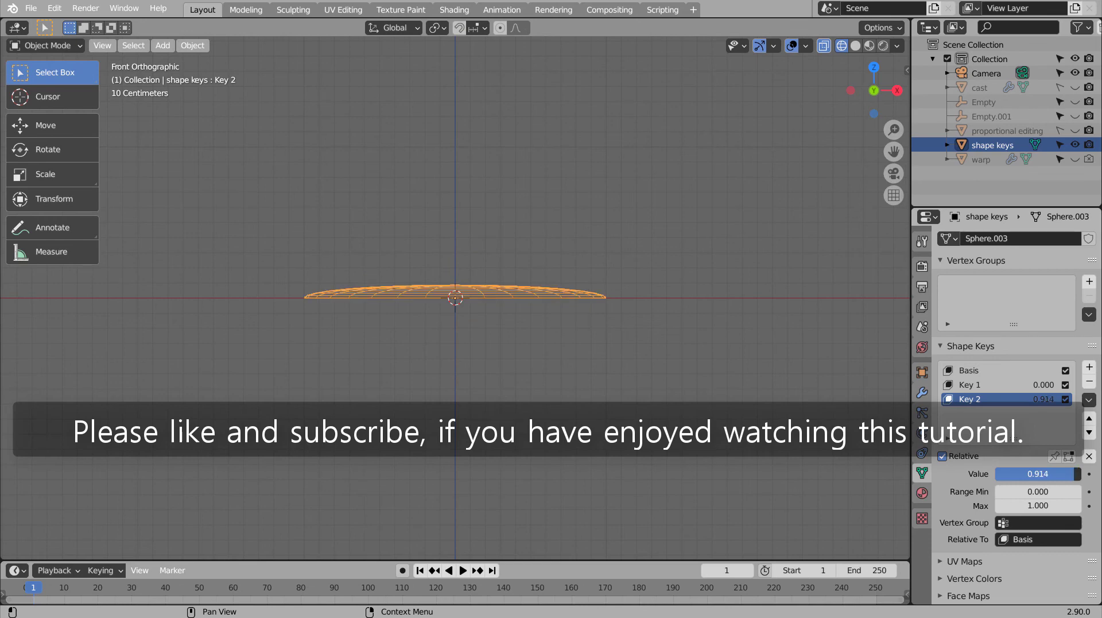
Step: Add a Mirror modifier to the shape keys dome
{"action": "left_click", "coordinate": [923, 393]}
{"action": "left_click", "coordinate": [983, 242]}
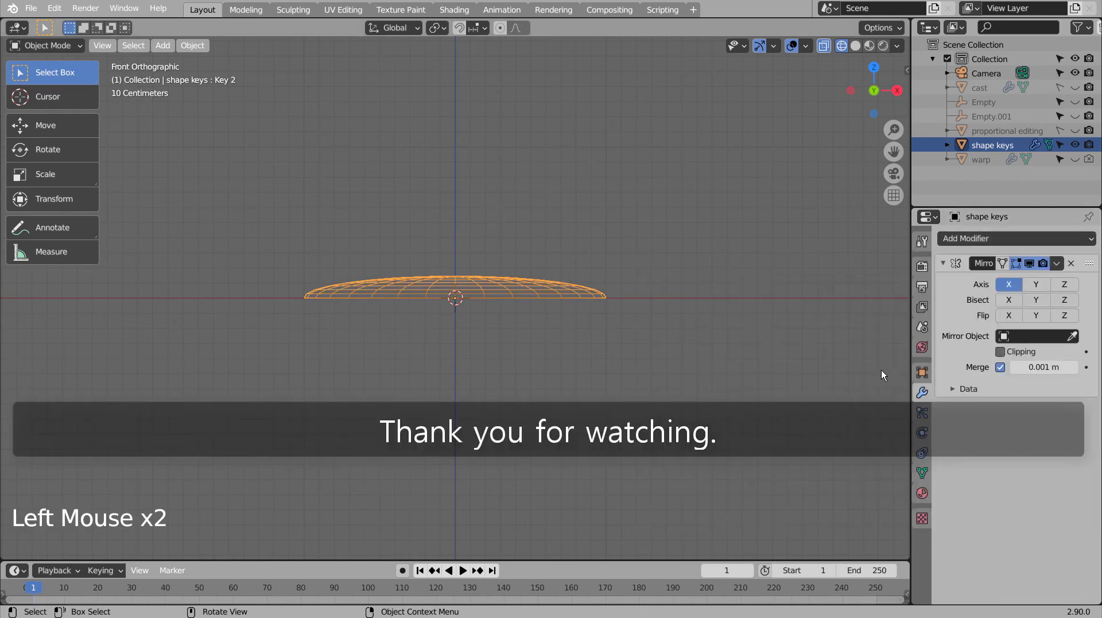
Step: Mirror the dome across Z instead of X and view it with solid shading
{"action": "left_click", "coordinate": [1059, 280]}
{"action": "left_click", "coordinate": [1015, 283]}
{"action": "middle_click", "coordinate": [672, 275]}
{"action": "middle_click", "coordinate": [642, 304]}
{"action": "key", "text": "Tab"}
{"action": "key", "text": "Tab"}
{"action": "key", "text": "shift+z"}
Step: Try a level-3 Subdivision Surface on the mirrored shape, then remove both modifiers again
{"action": "middle_click", "coordinate": [614, 383]}
{"action": "key", "text": "ctrl+3"}
{"action": "middle_click", "coordinate": [612, 328]}
{"action": "middle_click", "coordinate": [594, 365]}
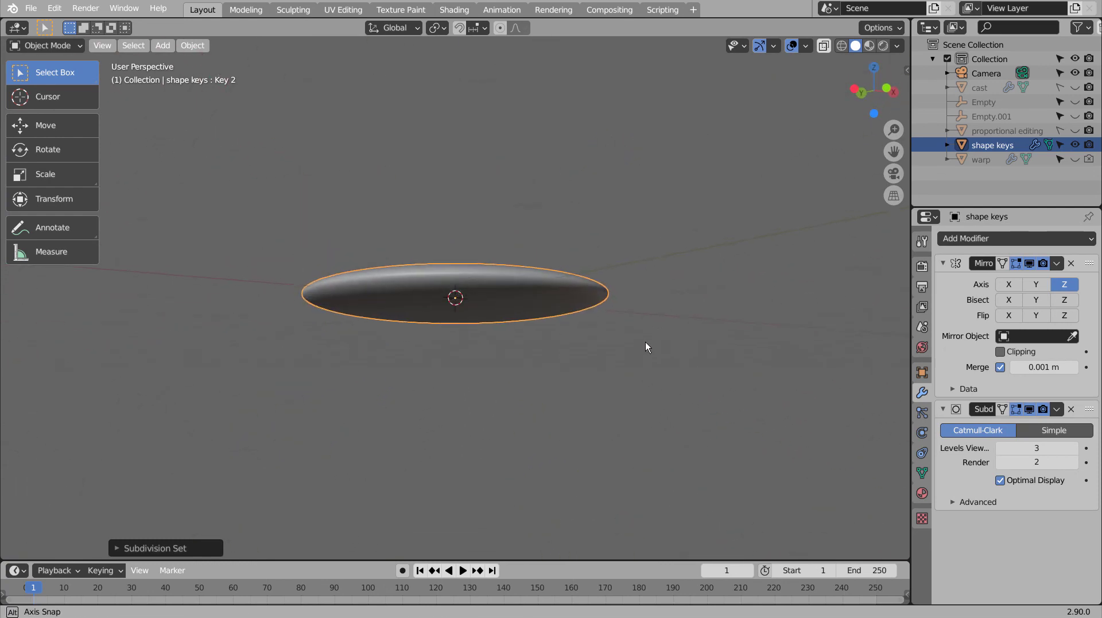
{"action": "double_click", "coordinate": [1073, 266]}
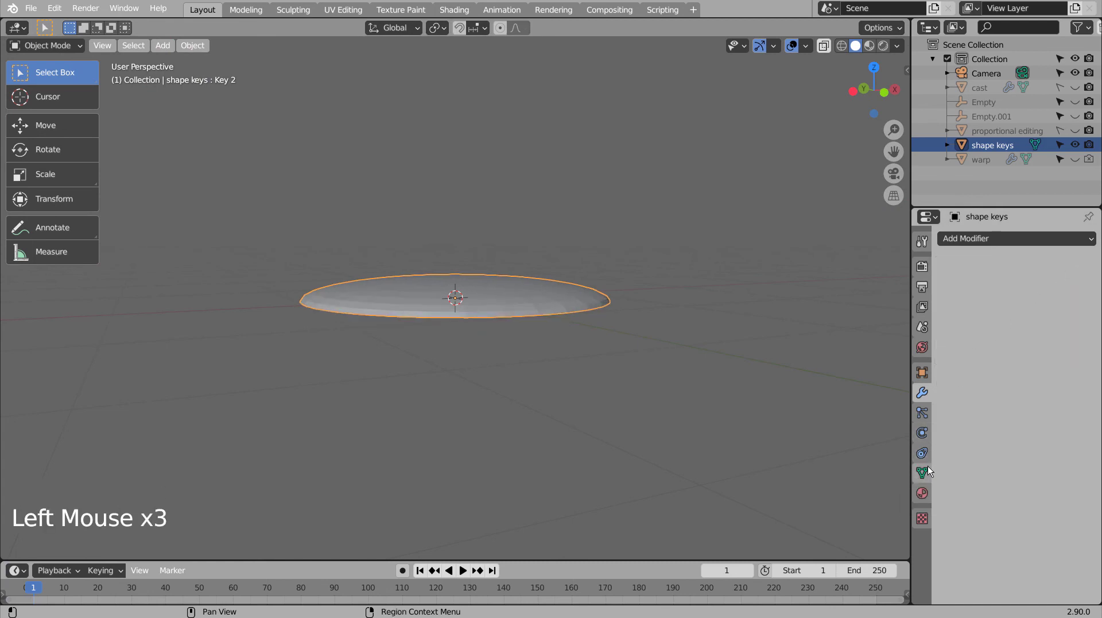
Step: Reset Key 2's value to its default 0 so the dome is a full hemisphere again
{"action": "left_click", "coordinate": [931, 477]}
{"action": "left_click", "coordinate": [1037, 473]}
{"action": "left_click", "coordinate": [549, 272]}
{"action": "right_click", "coordinate": [516, 234]}
{"action": "left_click", "coordinate": [744, 359]}
Step: Orbit around the restored dome and return to the front view
{"action": "middle_click", "coordinate": [726, 367]}
{"action": "middle_click", "coordinate": [660, 344]}
{"action": "middle_click", "coordinate": [657, 342]}
{"action": "middle_click", "coordinate": [639, 317]}
{"action": "key", "text": "KP_1"}
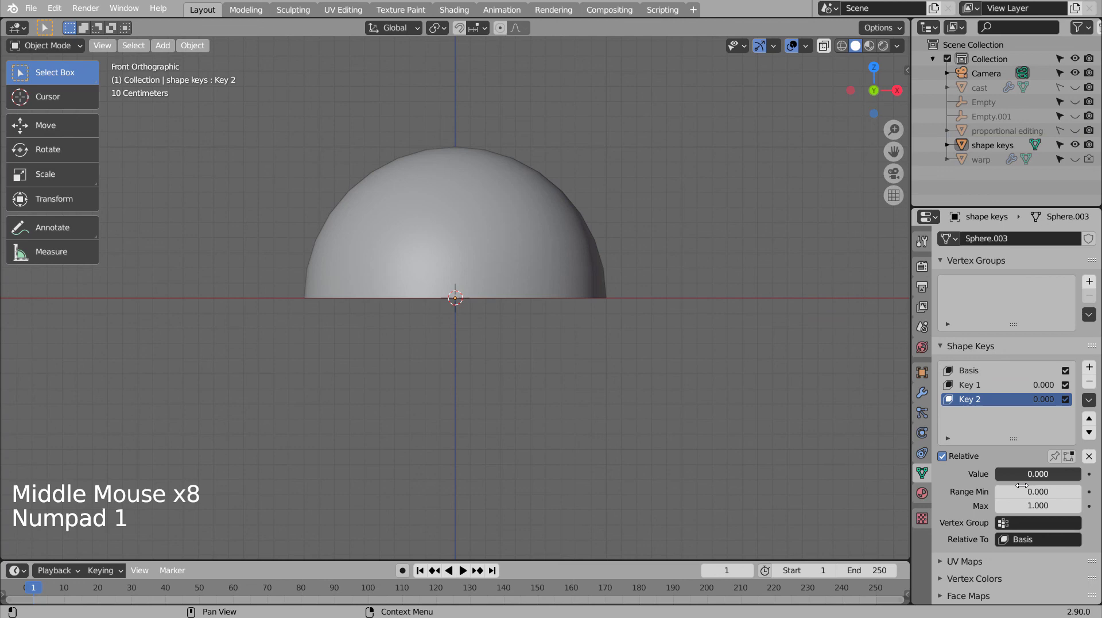